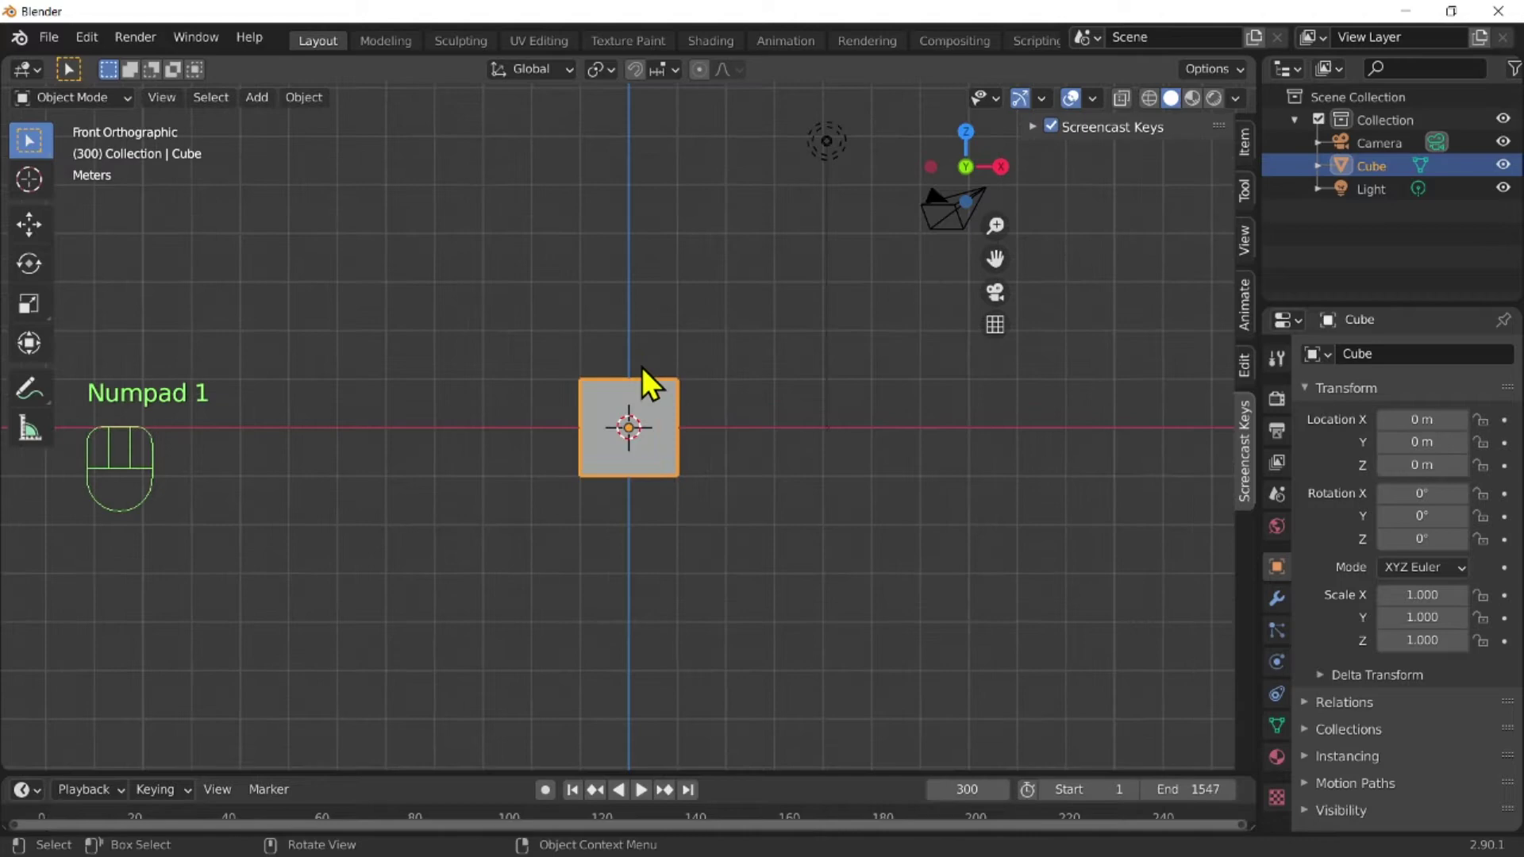
From Top view, add a blank Grease Pencil object and bring up the interaction mode list.
{"action": "key", "text": "KP_7"}
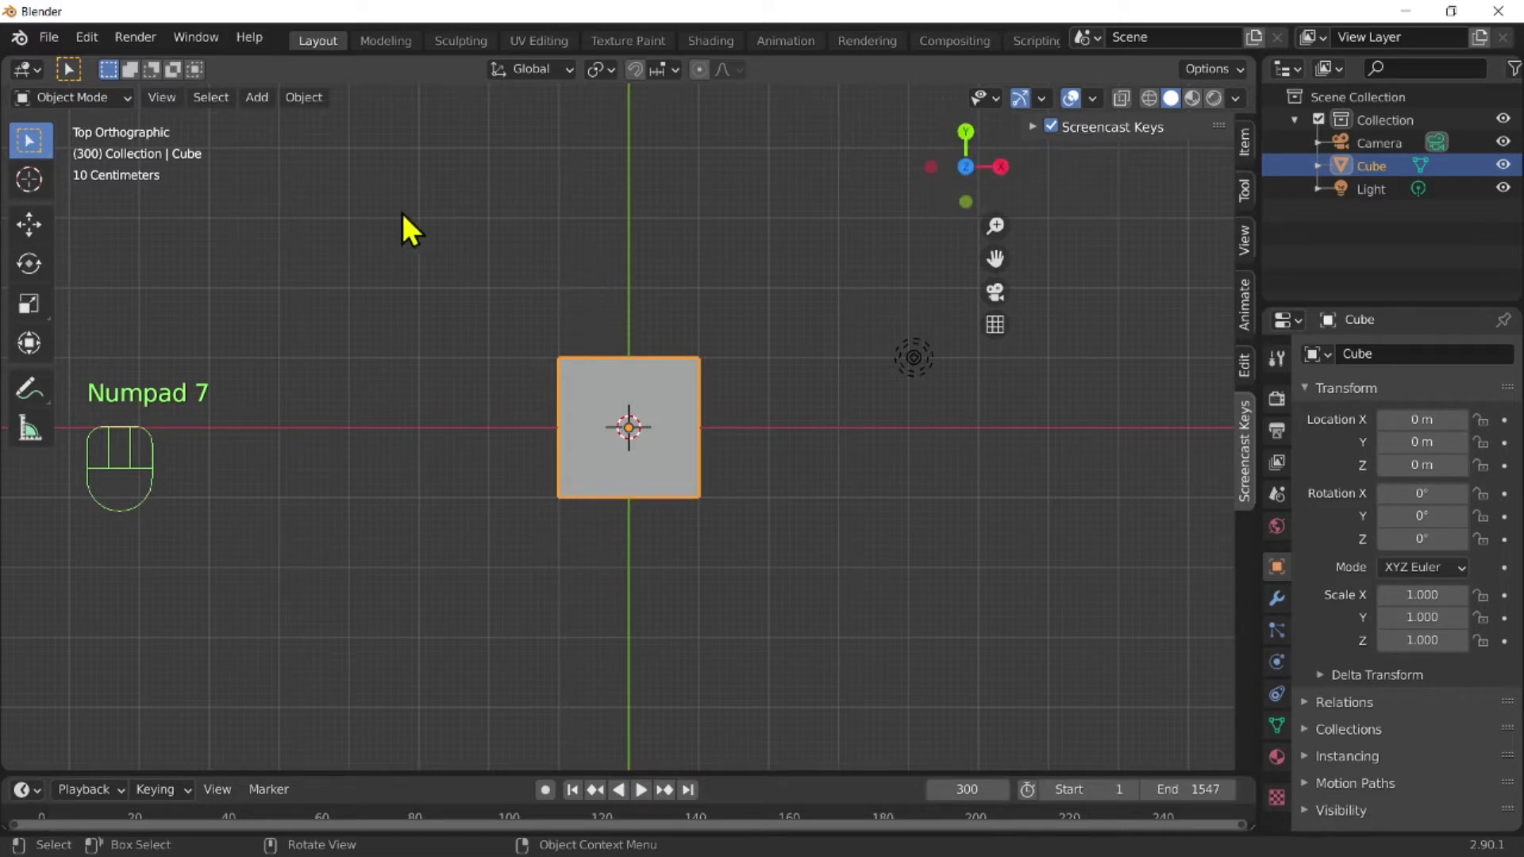
{"action": "left_click_drag", "start_coordinate": [272, 104], "coordinate": [576, 273]}
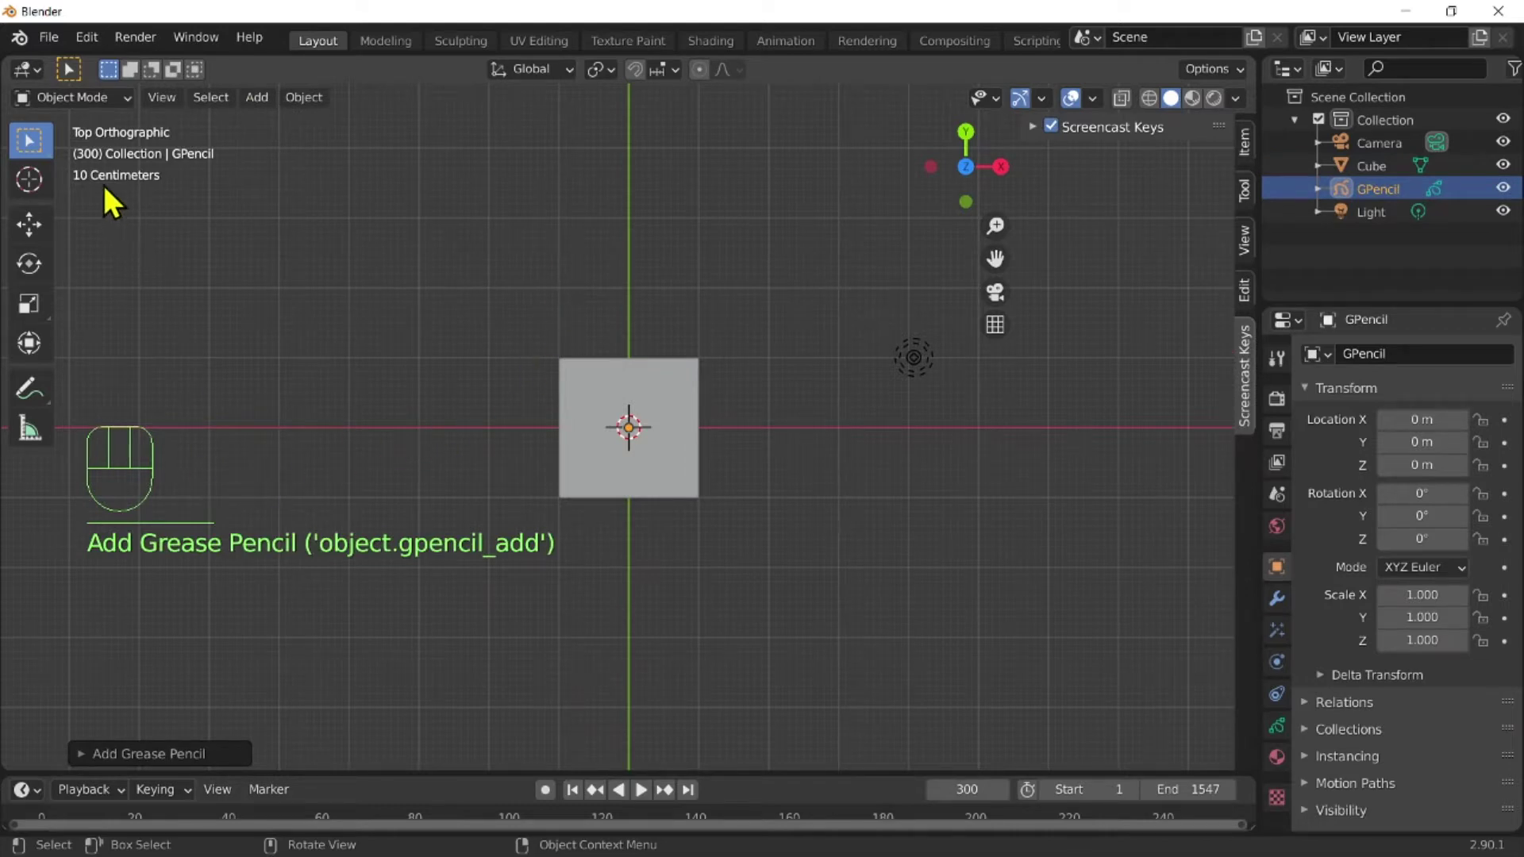
{"action": "left_click", "coordinate": [90, 93]}
In Draw mode, sketch the looping bow outline as freehand pencil strokes.
{"action": "left_click_drag", "start_coordinate": [95, 106], "coordinate": [148, 209]}
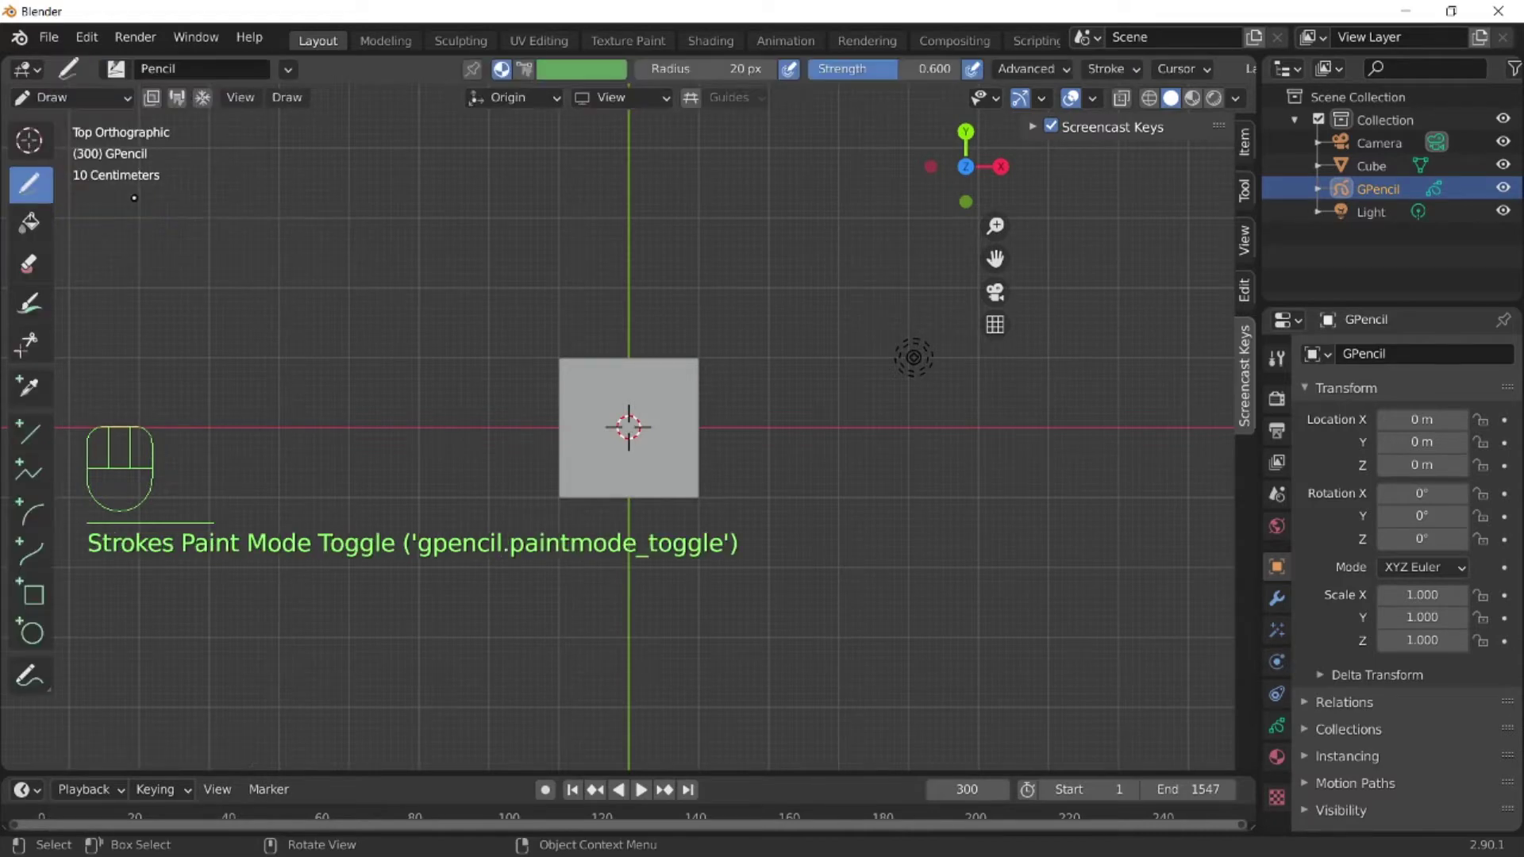
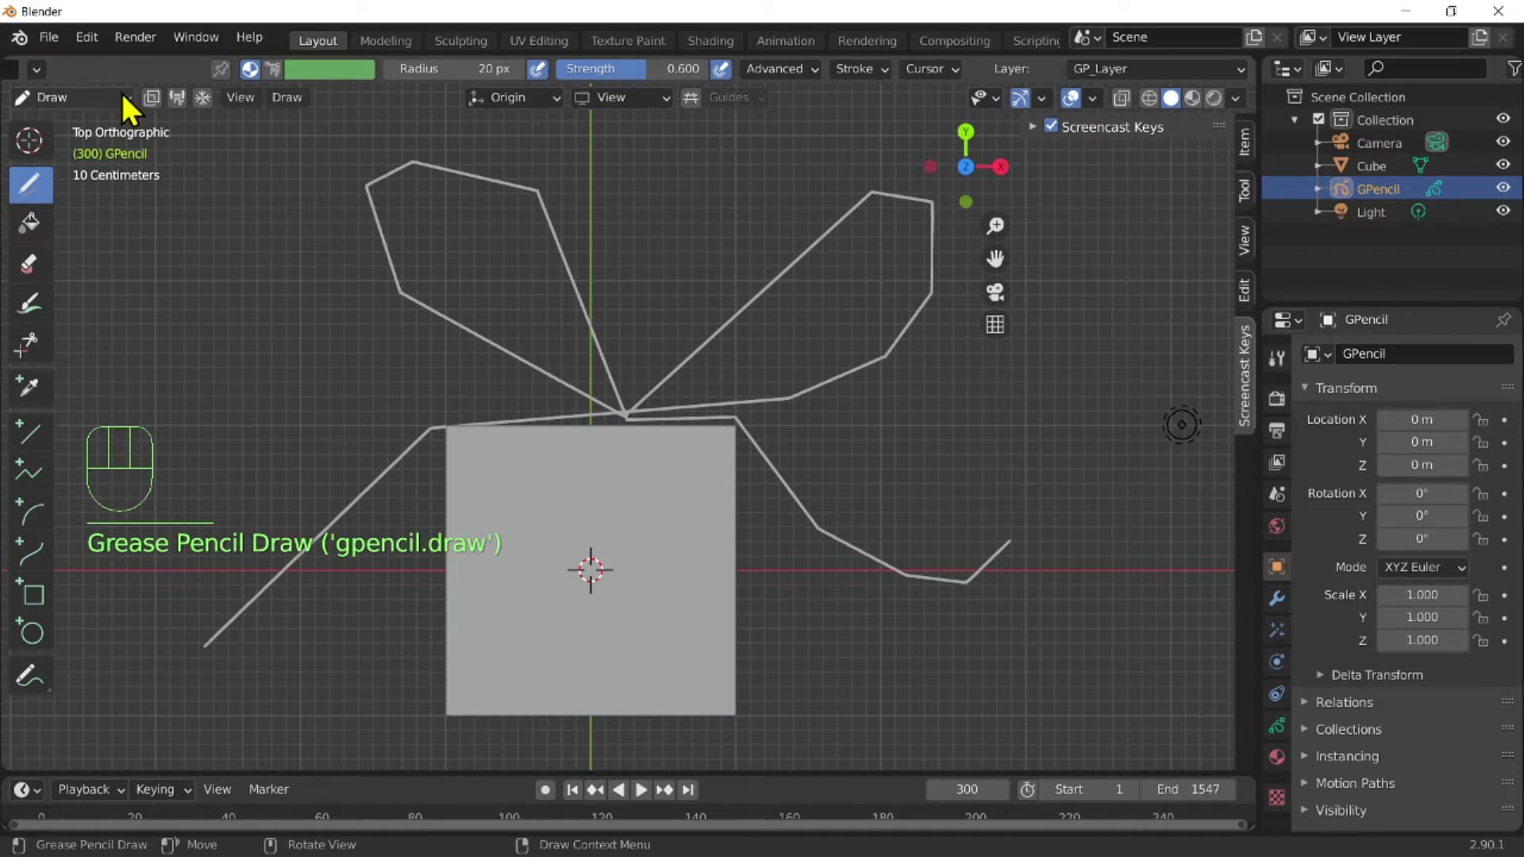
{"action": "left_click_drag", "start_coordinate": [129, 102], "coordinate": [246, 100]}
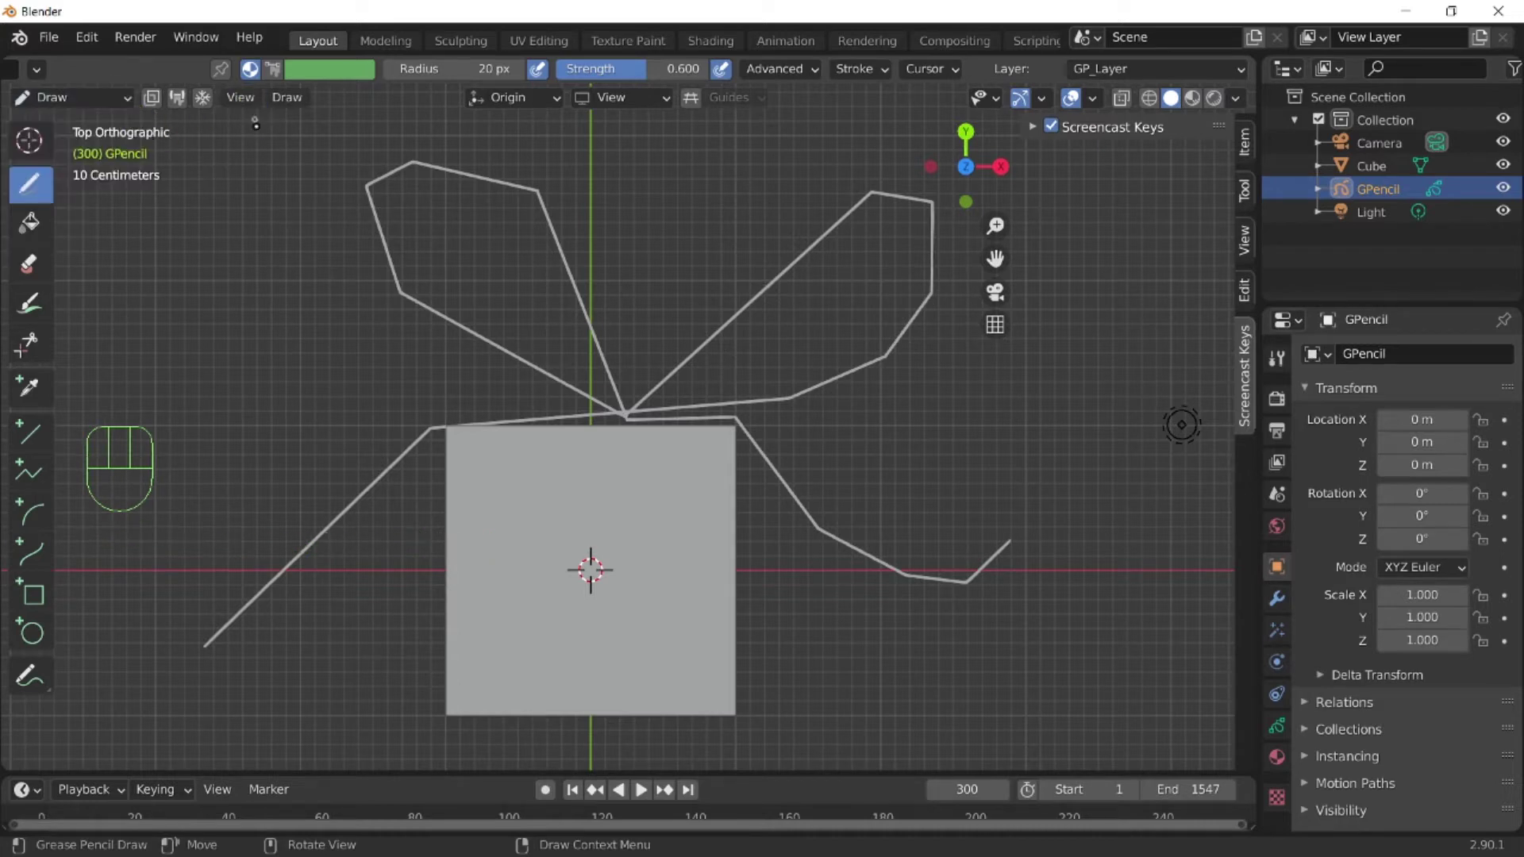
Back in Object Mode, convert the pencil strokes into a Bezier curve object GP_Layer.
{"action": "left_click", "coordinate": [108, 100]}
{"action": "left_click_drag", "start_coordinate": [108, 110], "coordinate": [138, 137]}
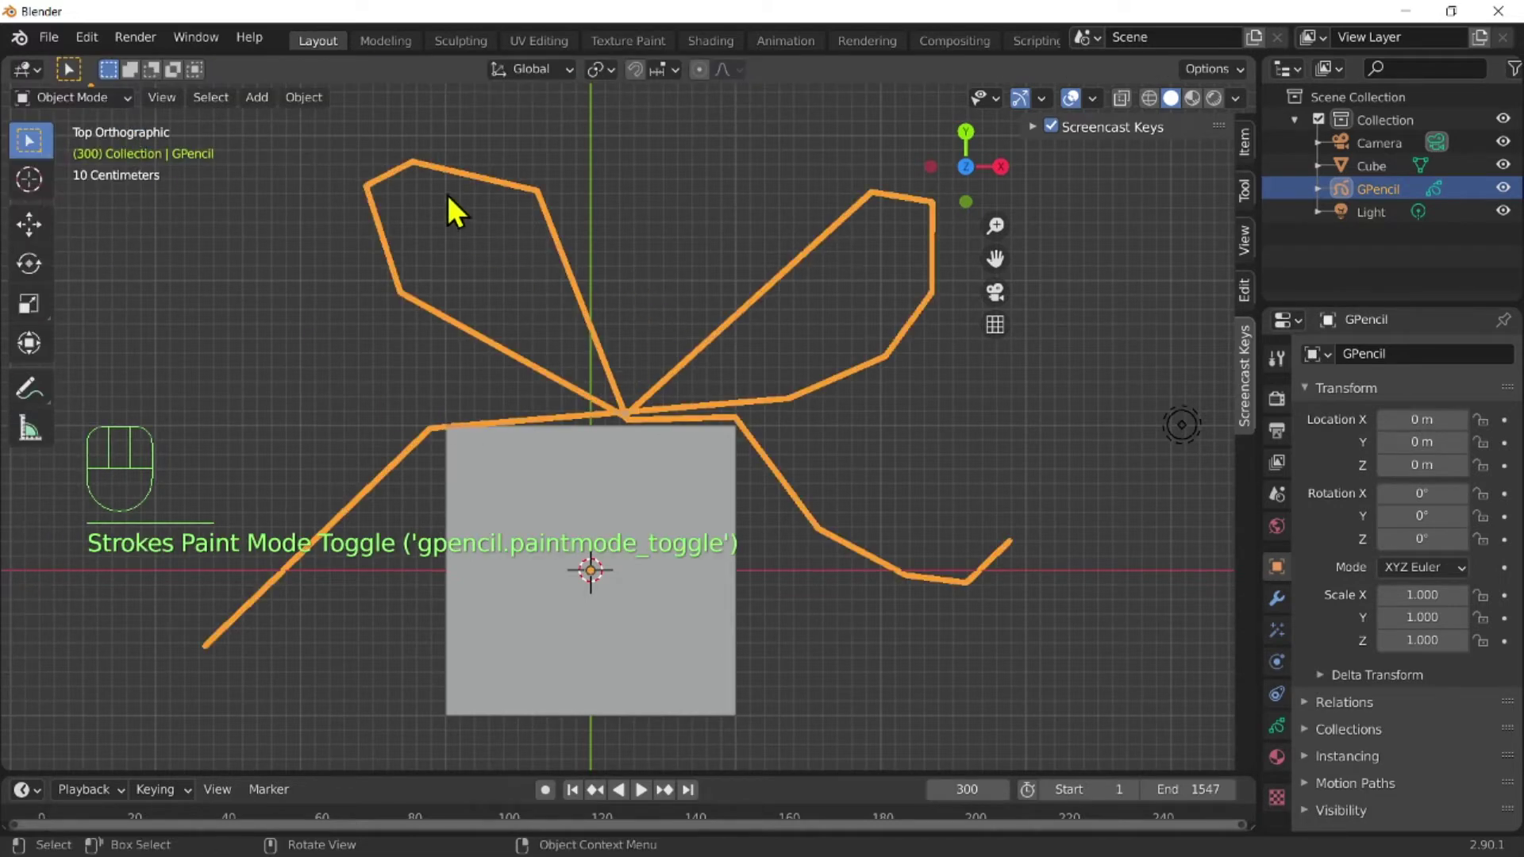
{"action": "left_click_drag", "start_coordinate": [741, 618], "coordinate": [597, 443]}
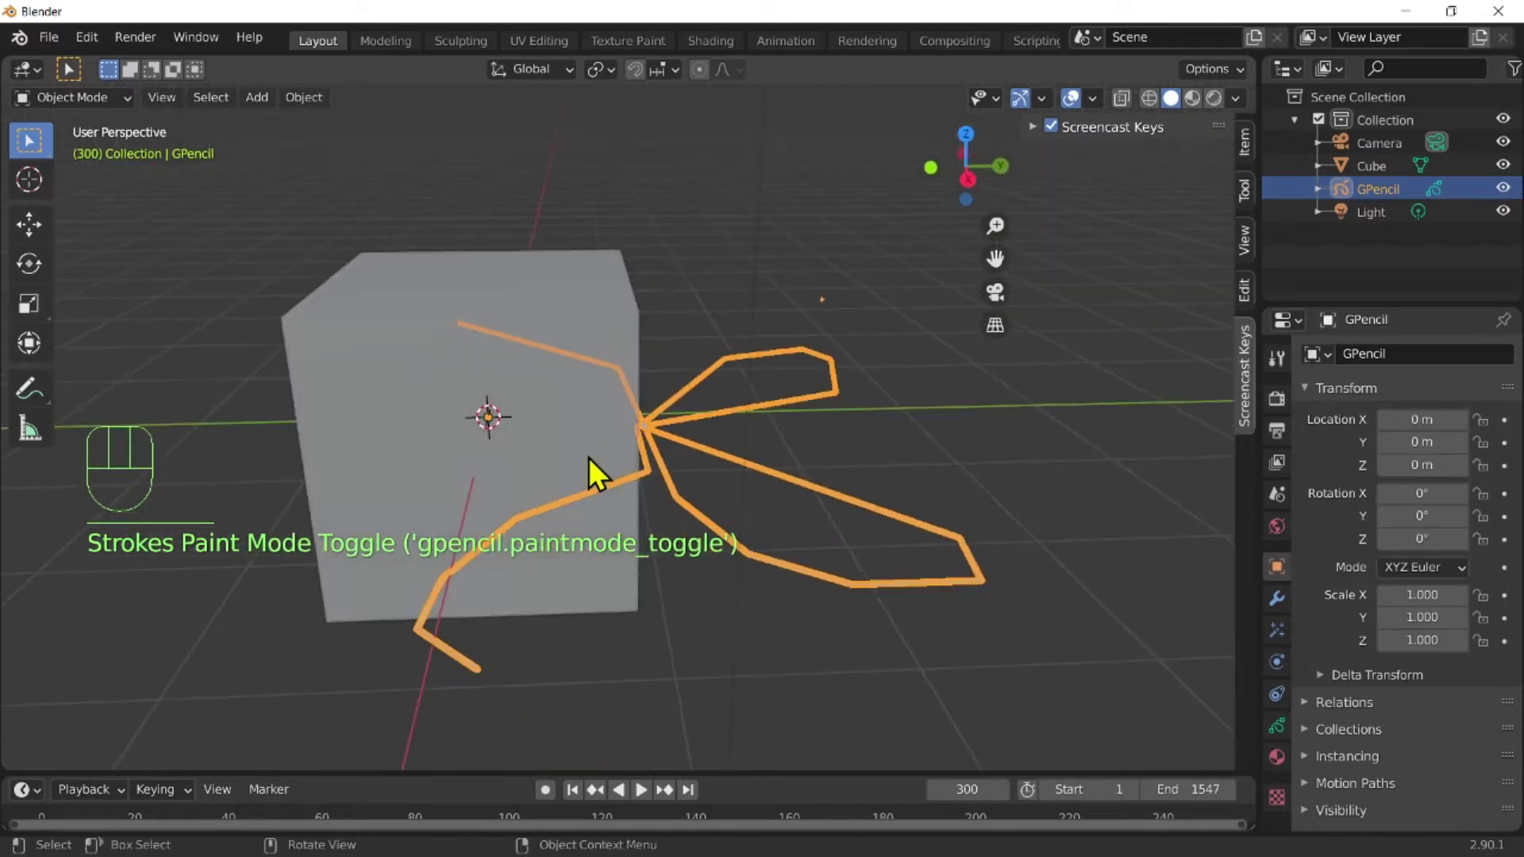
{"action": "left_click_drag", "start_coordinate": [615, 547], "coordinate": [608, 580]}
{"action": "left_click_drag", "start_coordinate": [797, 531], "coordinate": [818, 547]}
{"action": "middle_click", "coordinate": [873, 512]}
{"action": "left_click_drag", "start_coordinate": [317, 103], "coordinate": [641, 739]}
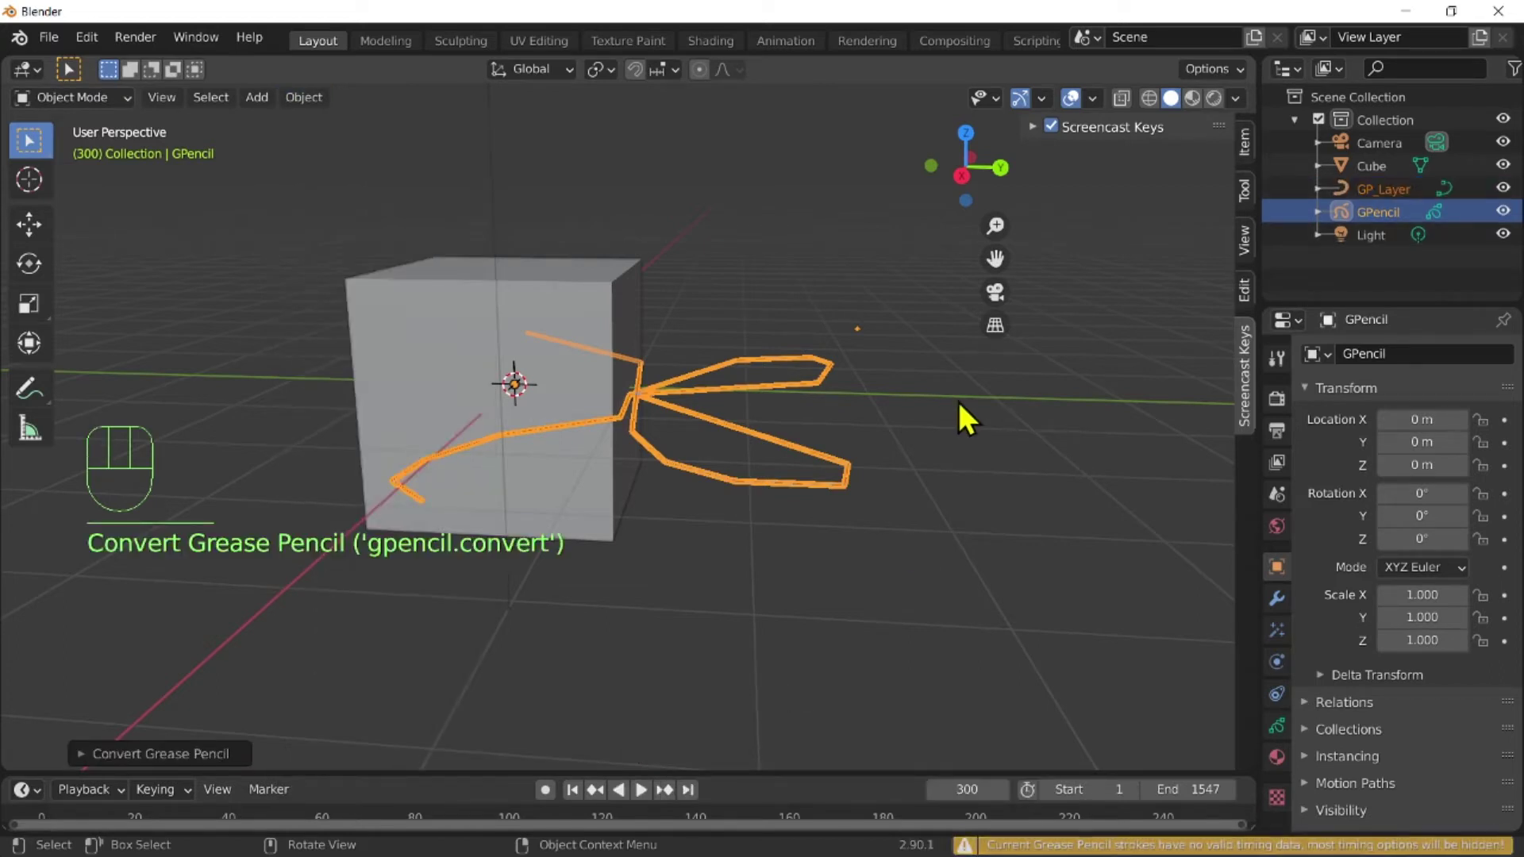
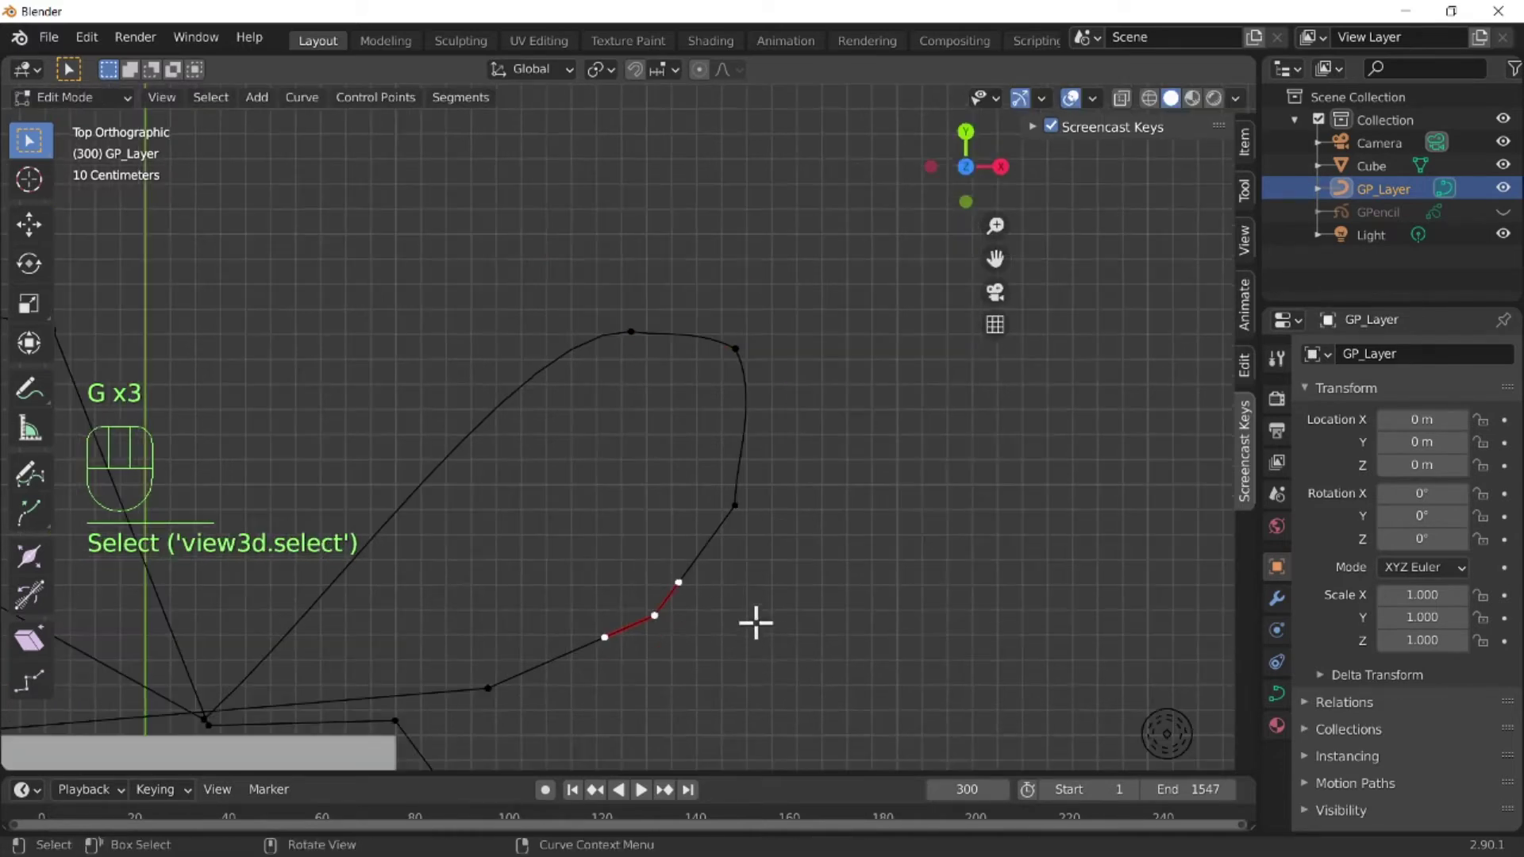
Dissolve extra curve points (Ctrl+X) so the bow loops become smooth and rounded.
{"action": "key", "text": "x"}
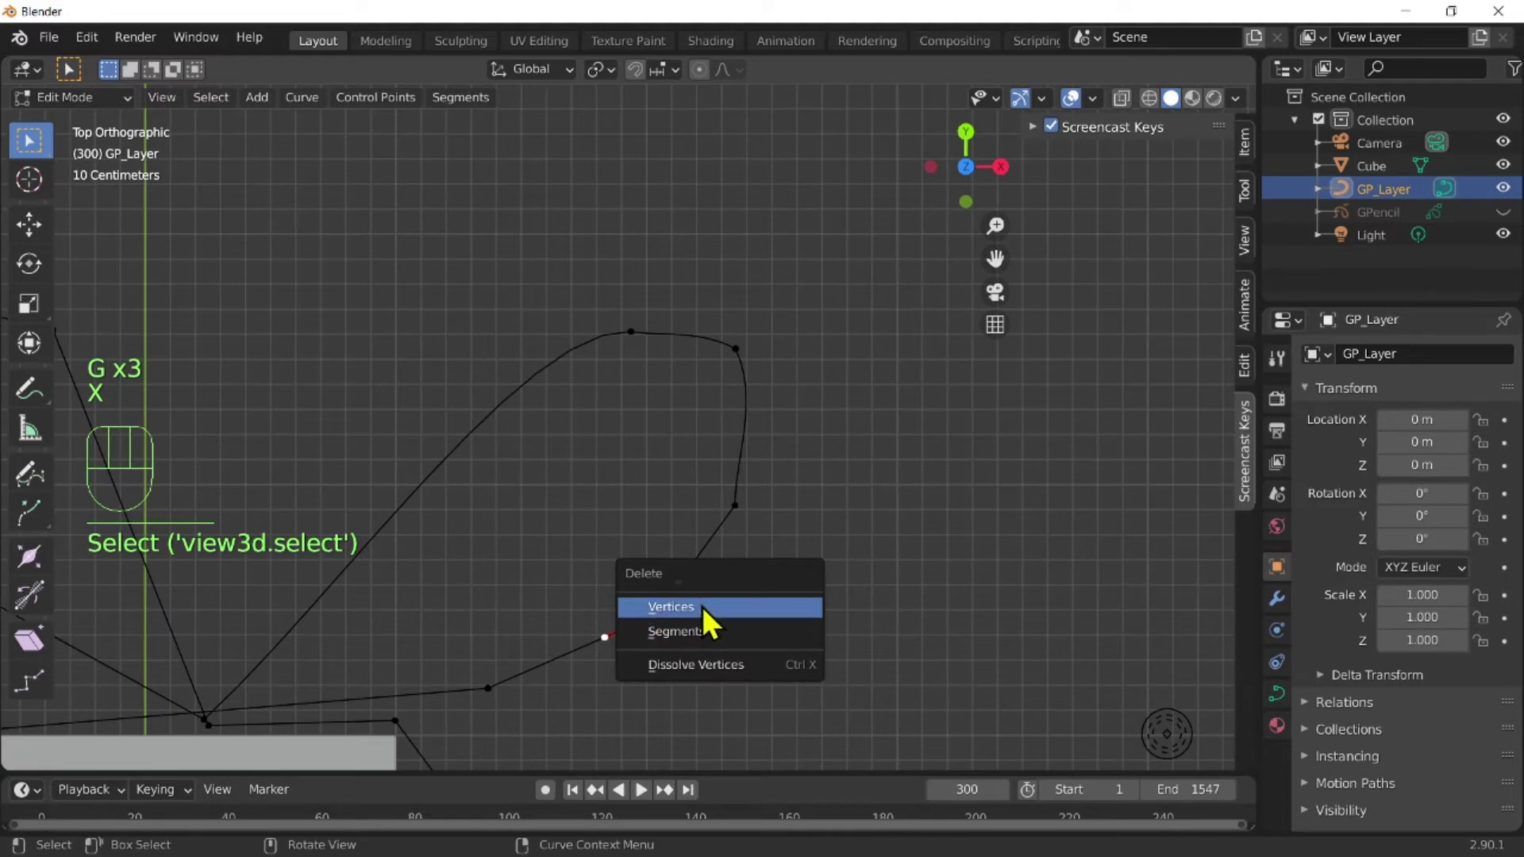
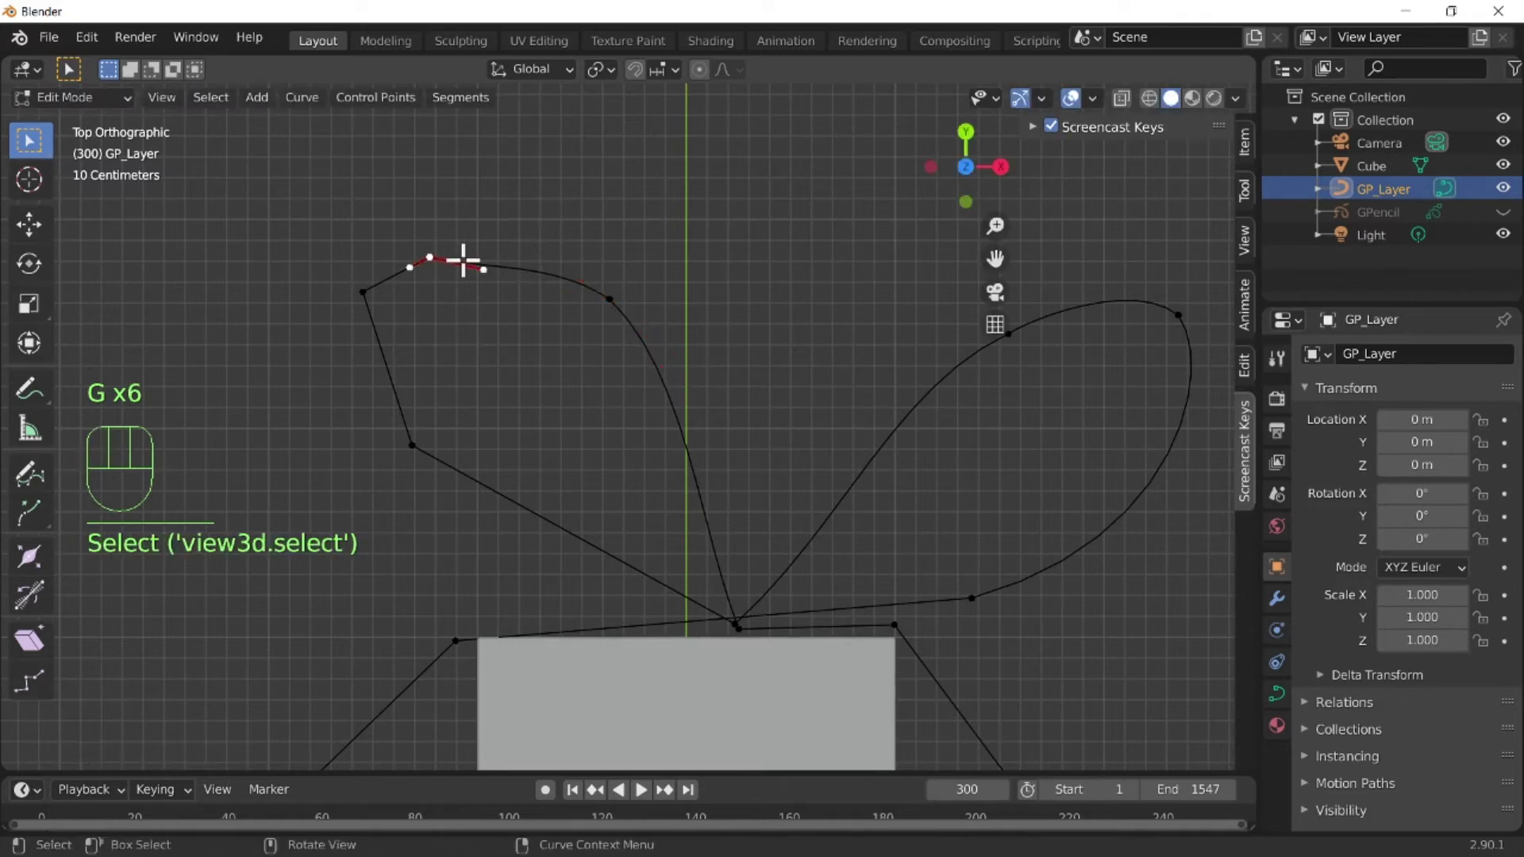
{"action": "key", "text": "x"}
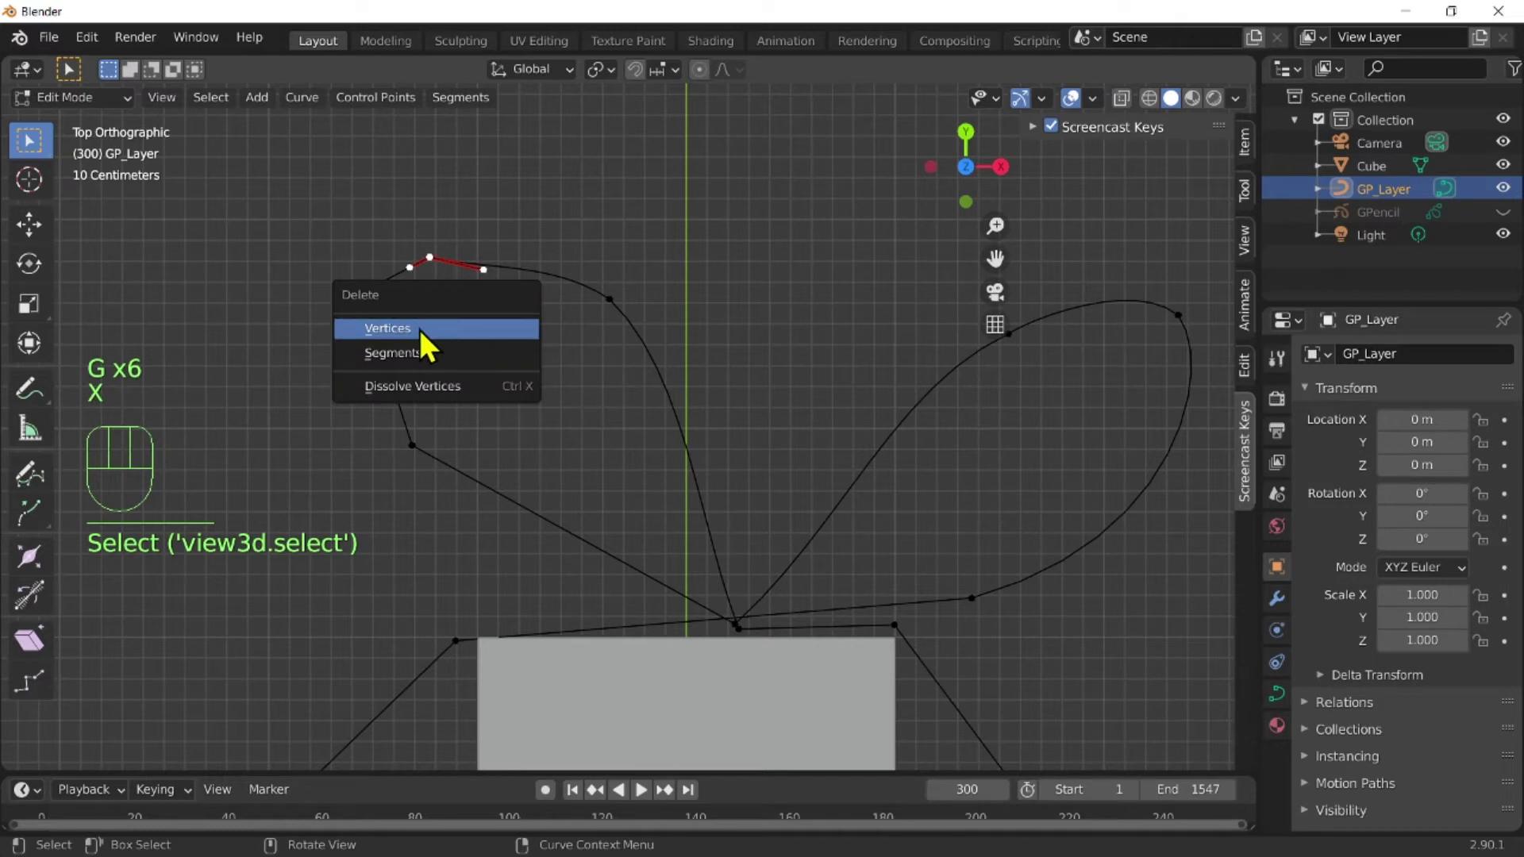
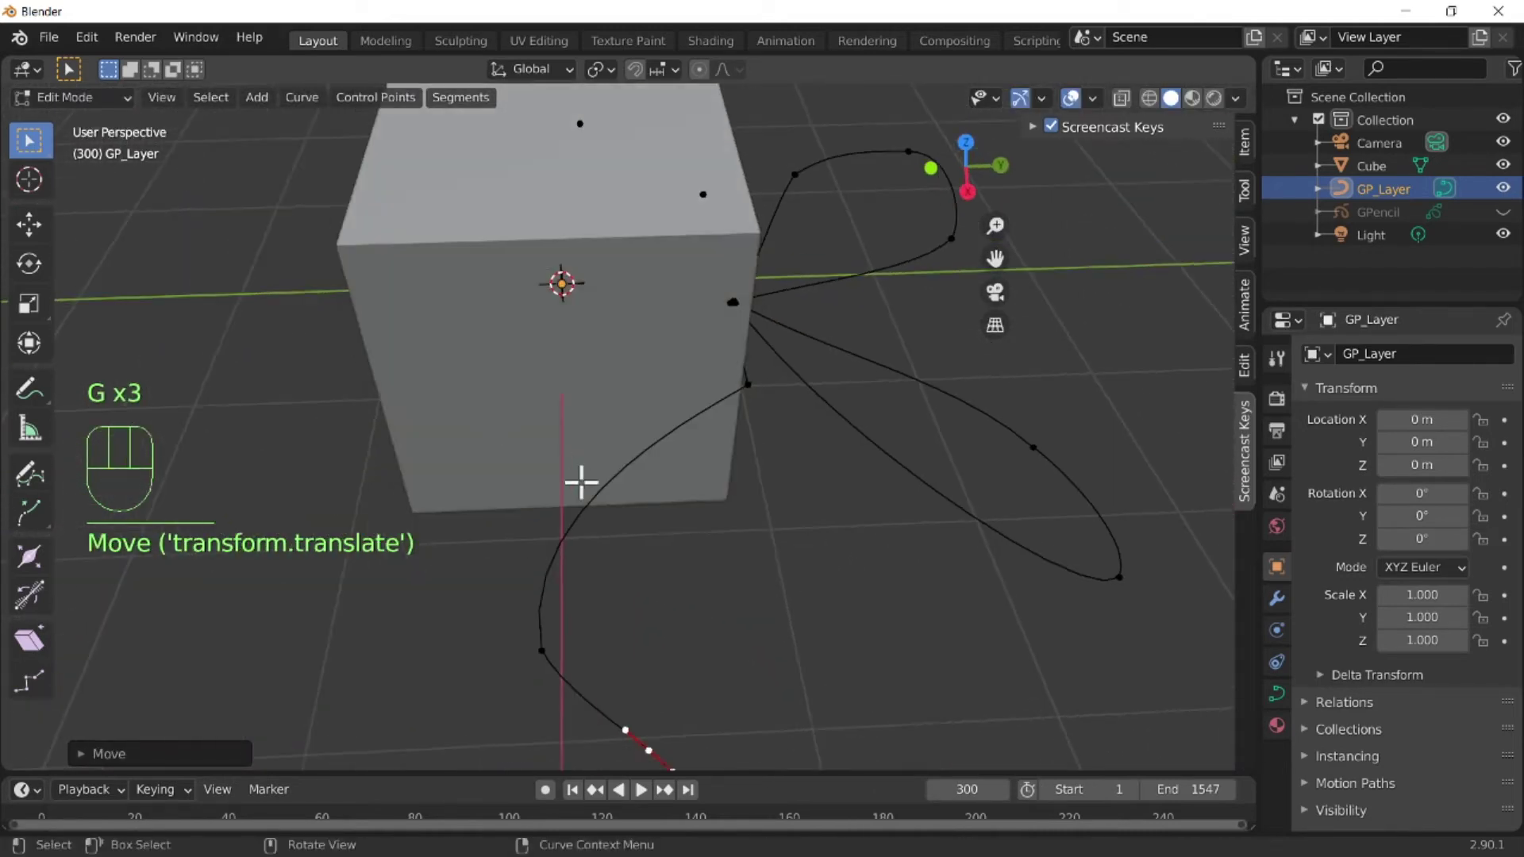
After moving points for 3D depth, return the curve to Object Mode.
{"action": "left_click_drag", "start_coordinate": [102, 105], "coordinate": [139, 135]}
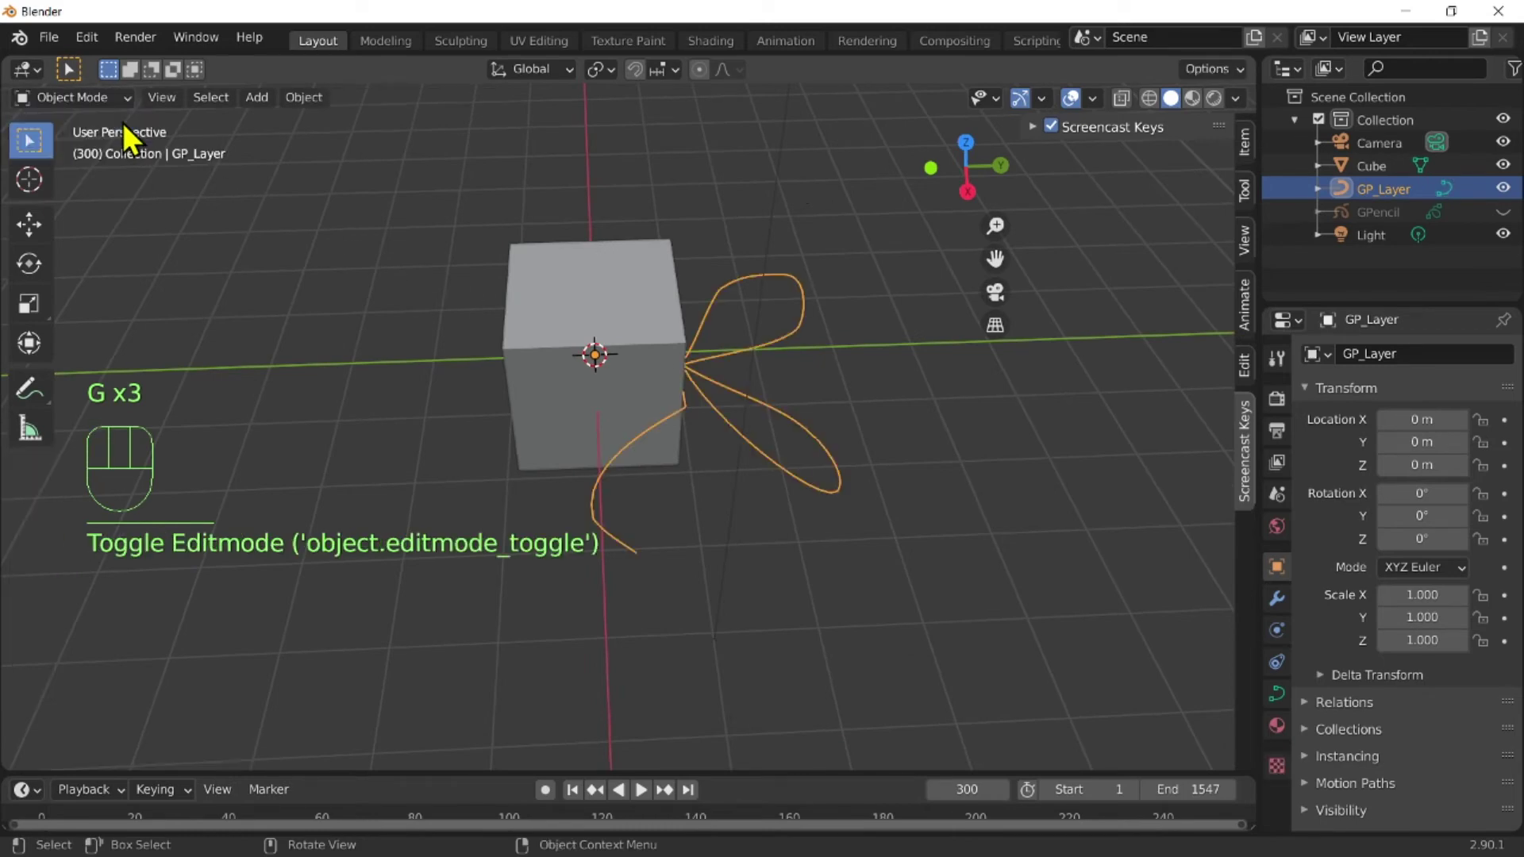
In the curve's Object Data settings, use Shape 3D and a 0.09 m extrusion.
{"action": "left_click_drag", "start_coordinate": [927, 411], "coordinate": [840, 442]}
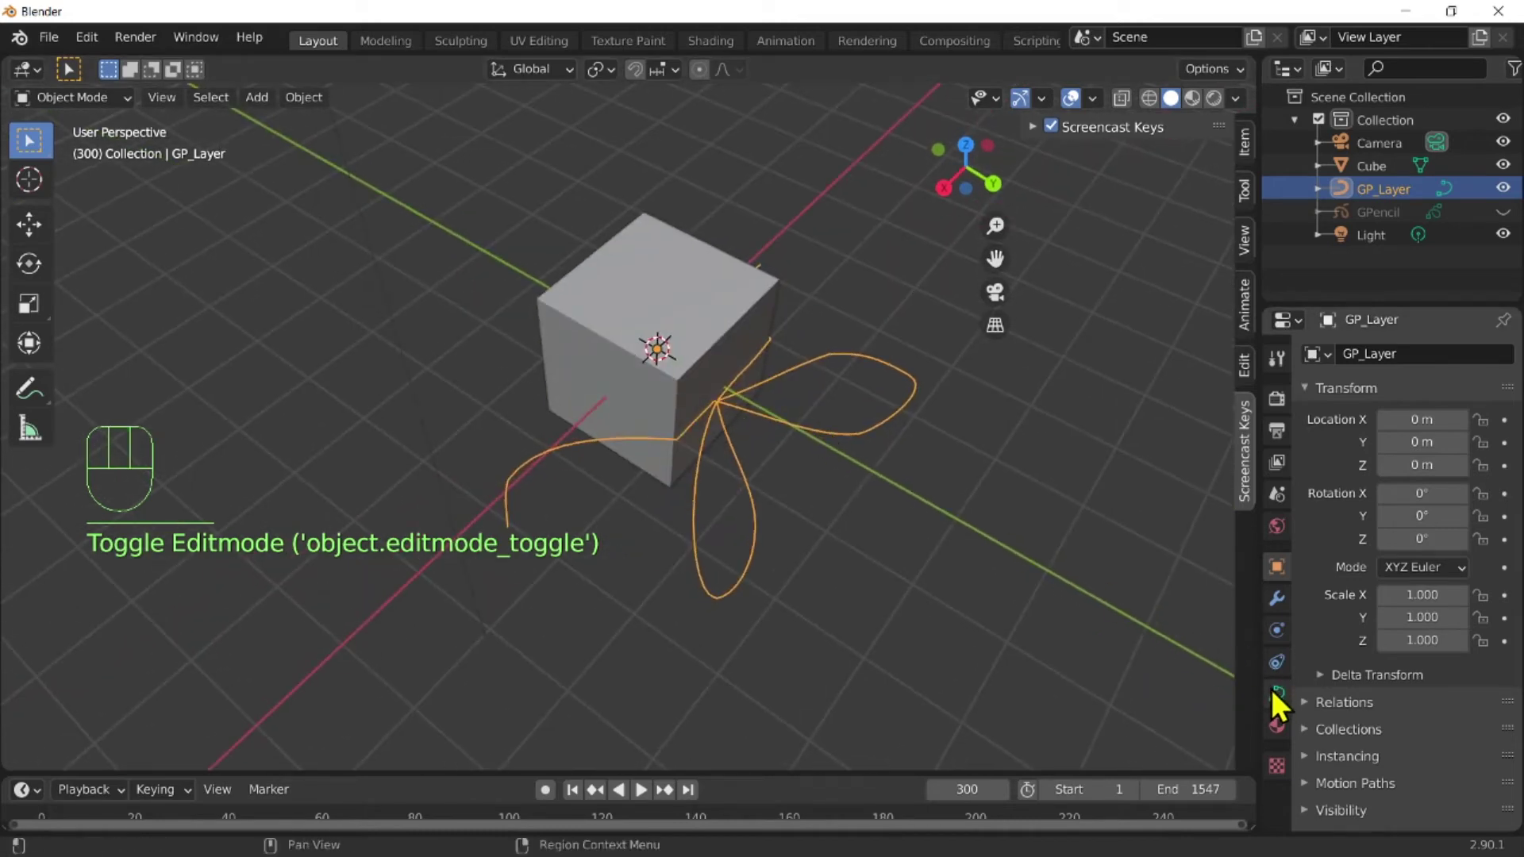
{"action": "left_click", "coordinate": [1288, 701]}
{"action": "key", "text": "5"}
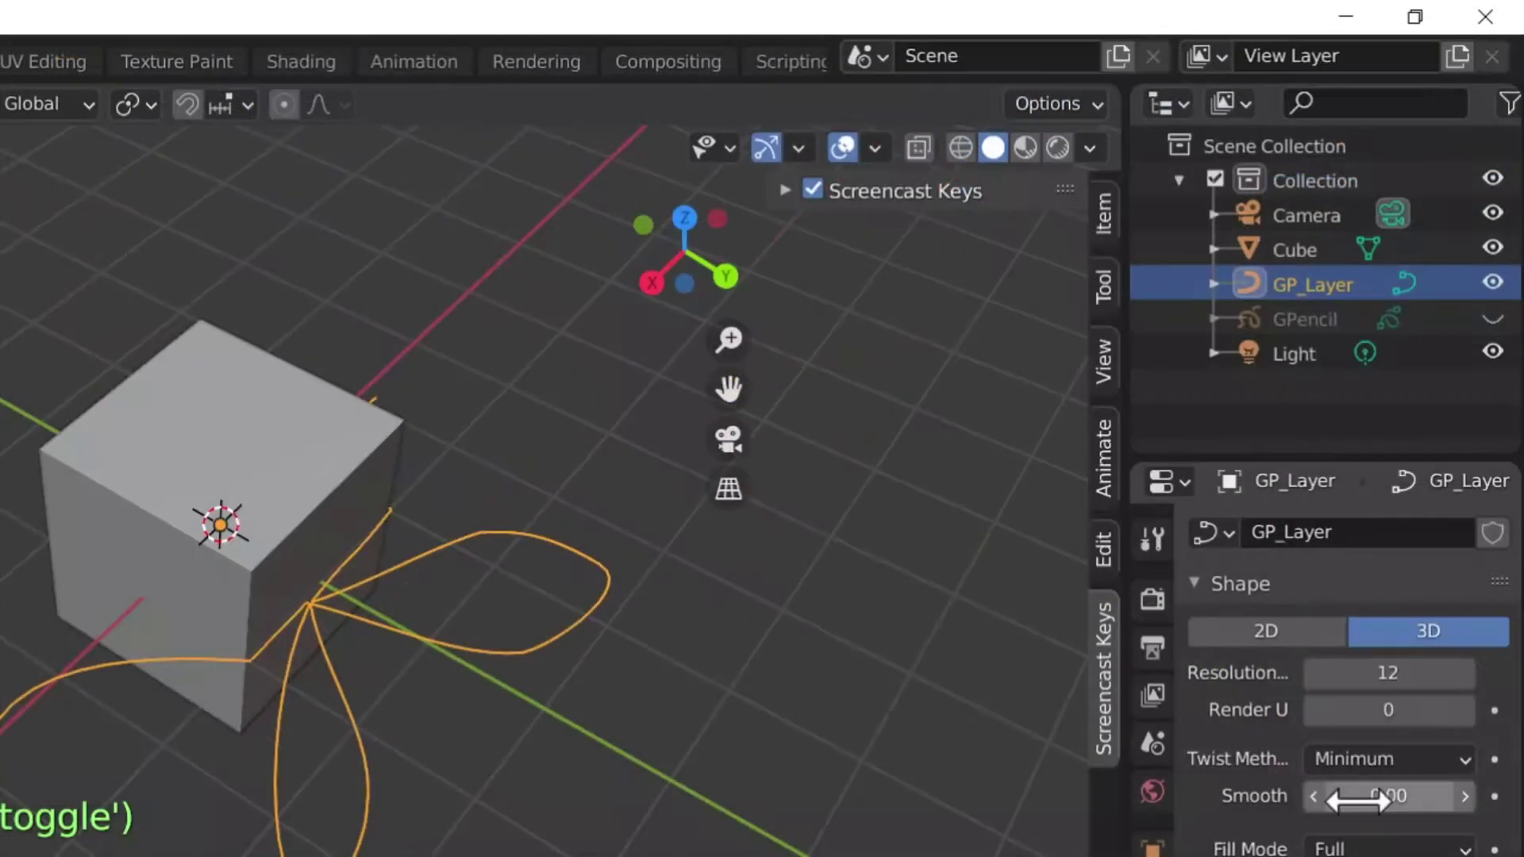
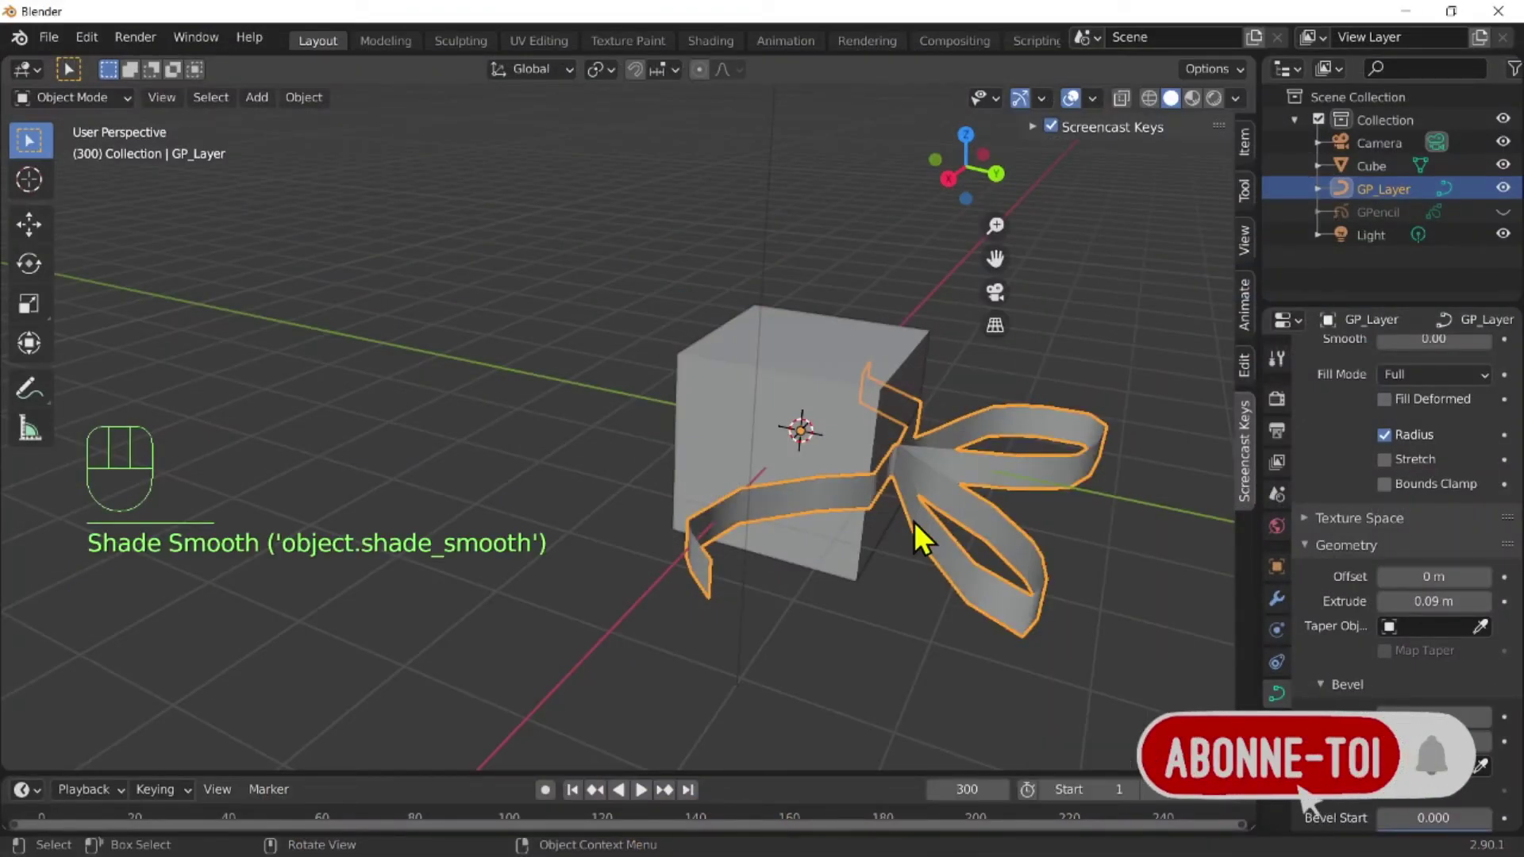
From Right view, rotate the ribbon bow by -35 degrees and inspect the tilted loops.
{"action": "key", "text": "KP_3"}
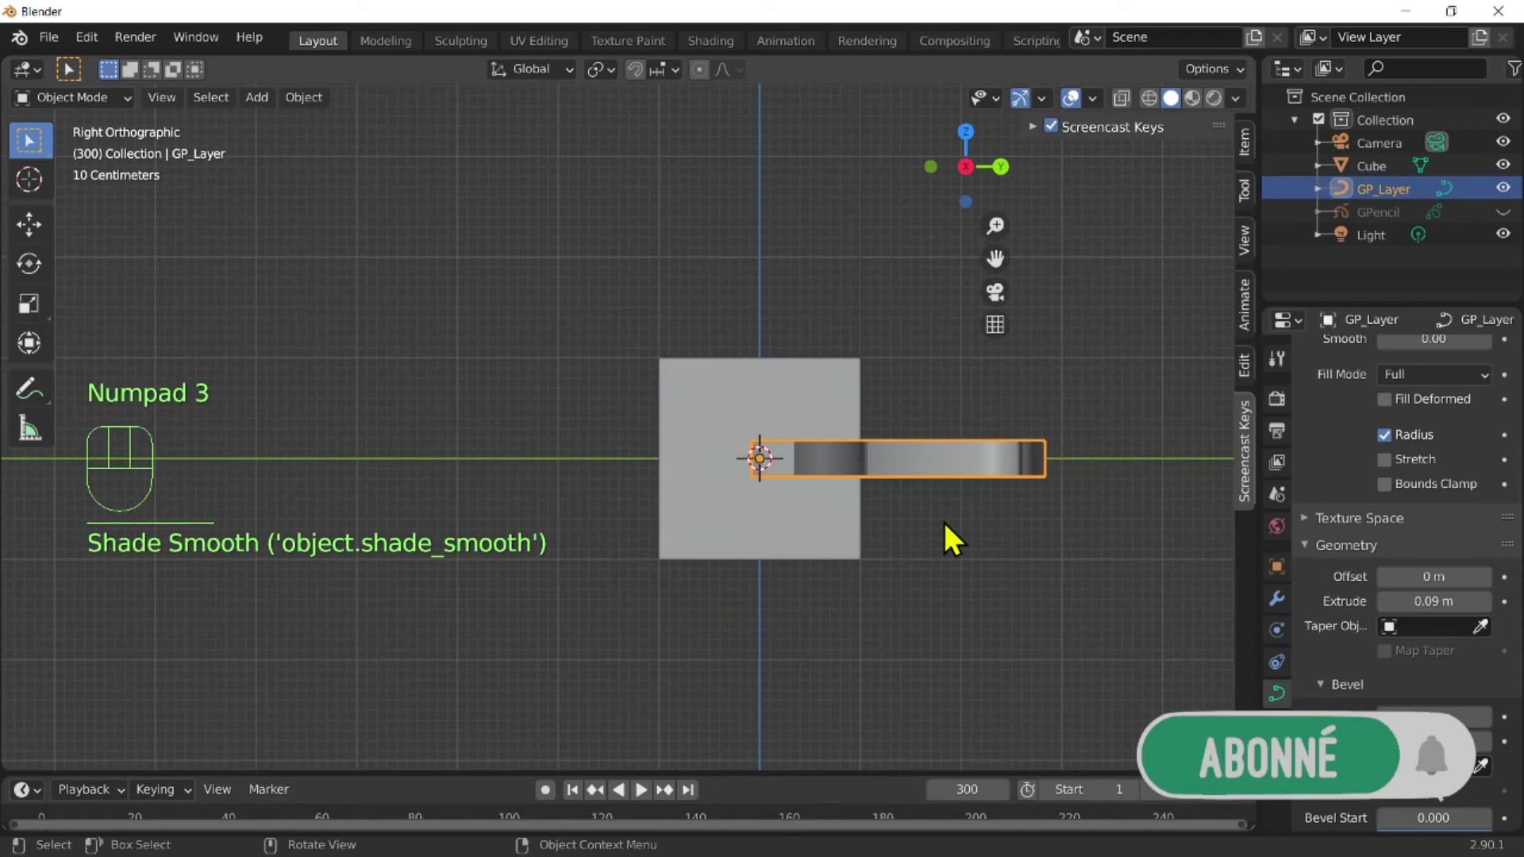
{"action": "key", "text": "r"}
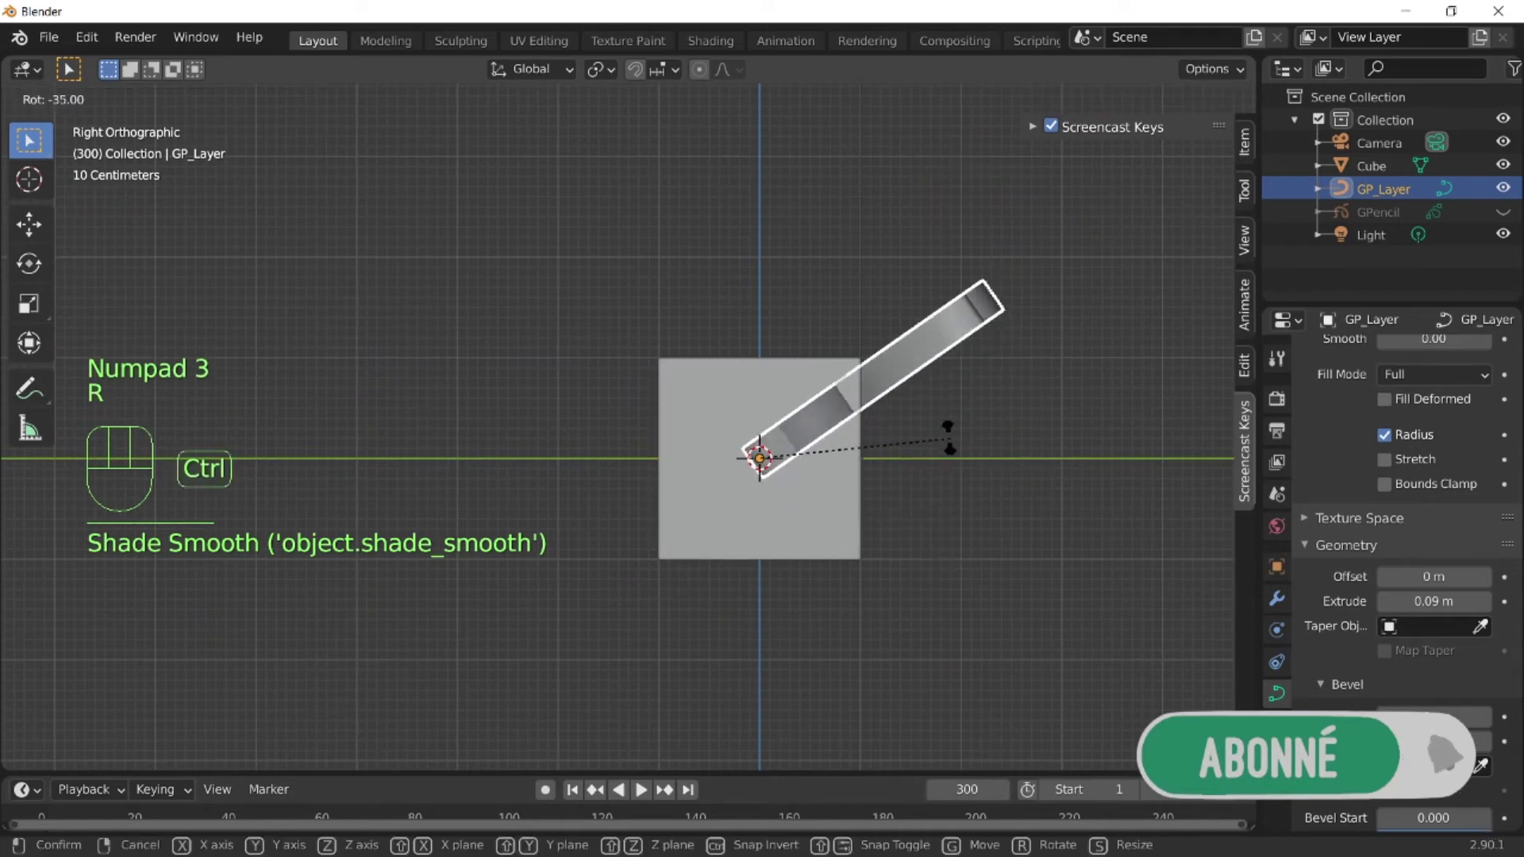
{"action": "left_click", "coordinate": [857, 311]}
{"action": "left_click_drag", "start_coordinate": [634, 477], "coordinate": [811, 524]}
{"action": "middle_click", "coordinate": [712, 450]}
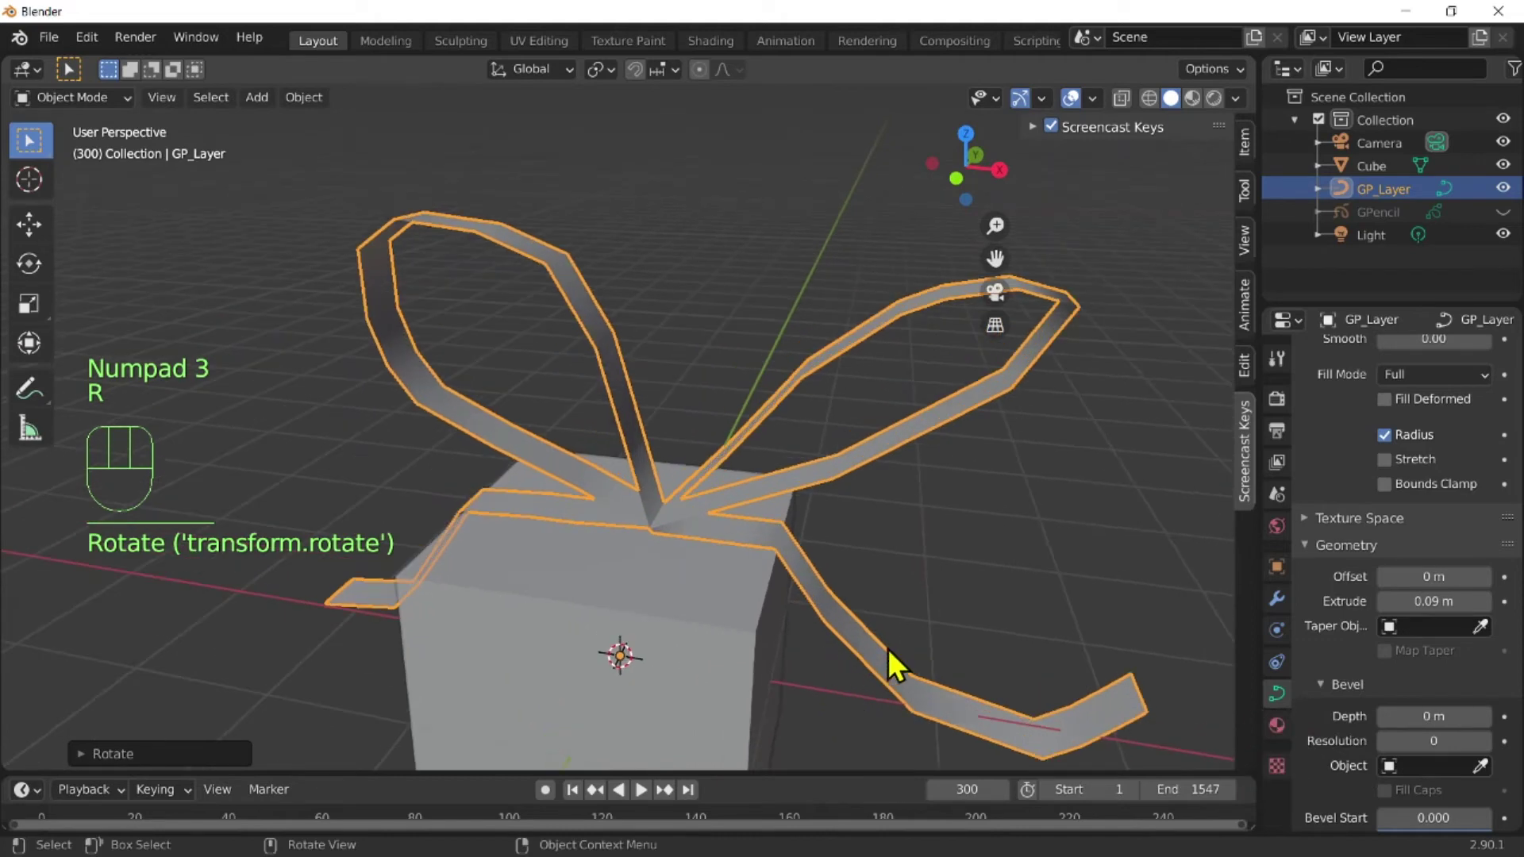
{"action": "left_click_drag", "start_coordinate": [942, 525], "coordinate": [939, 567]}
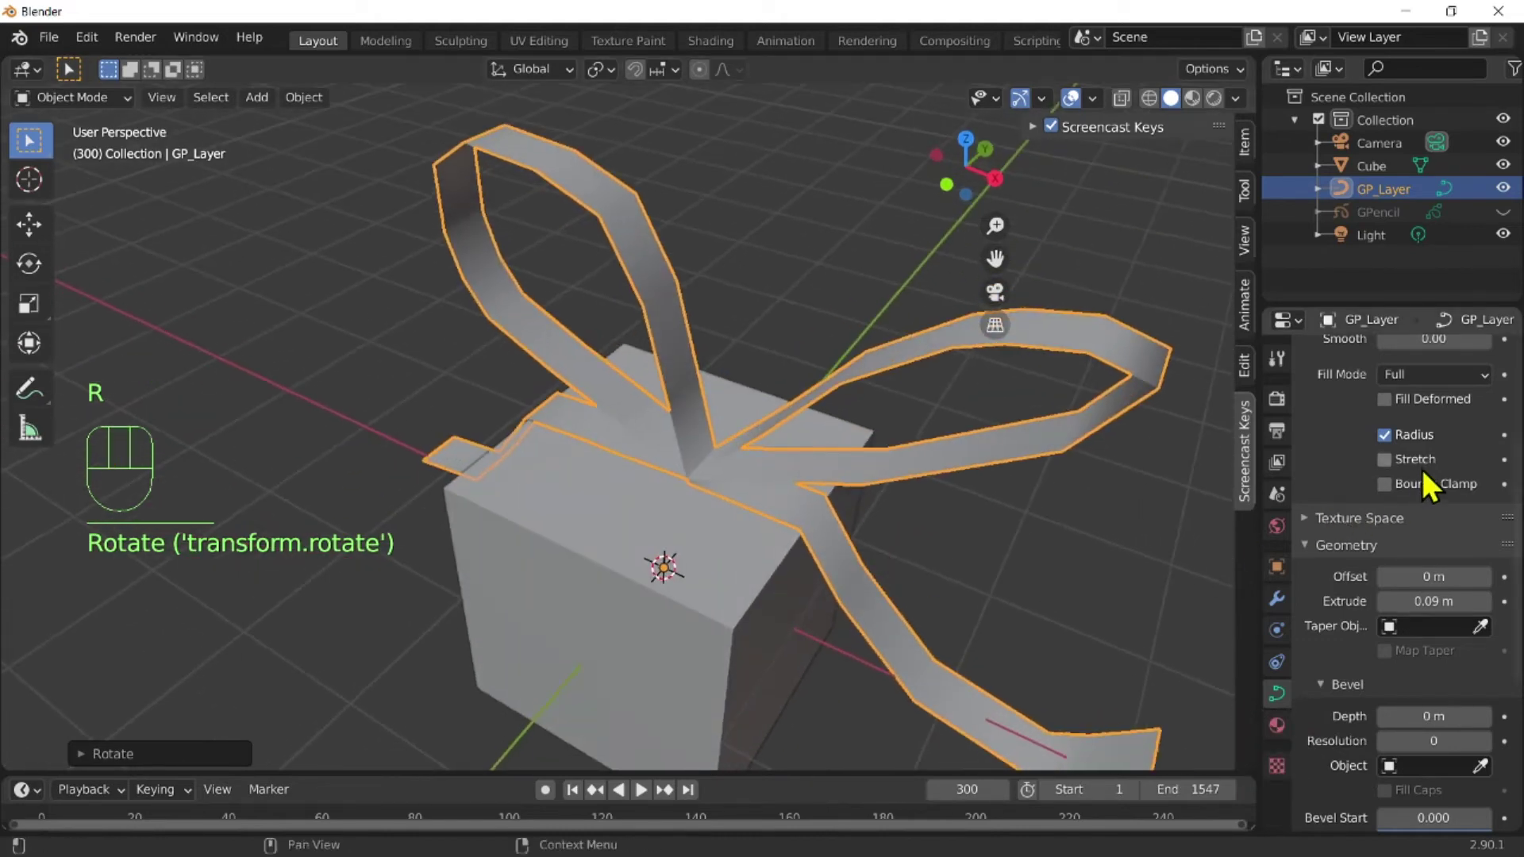
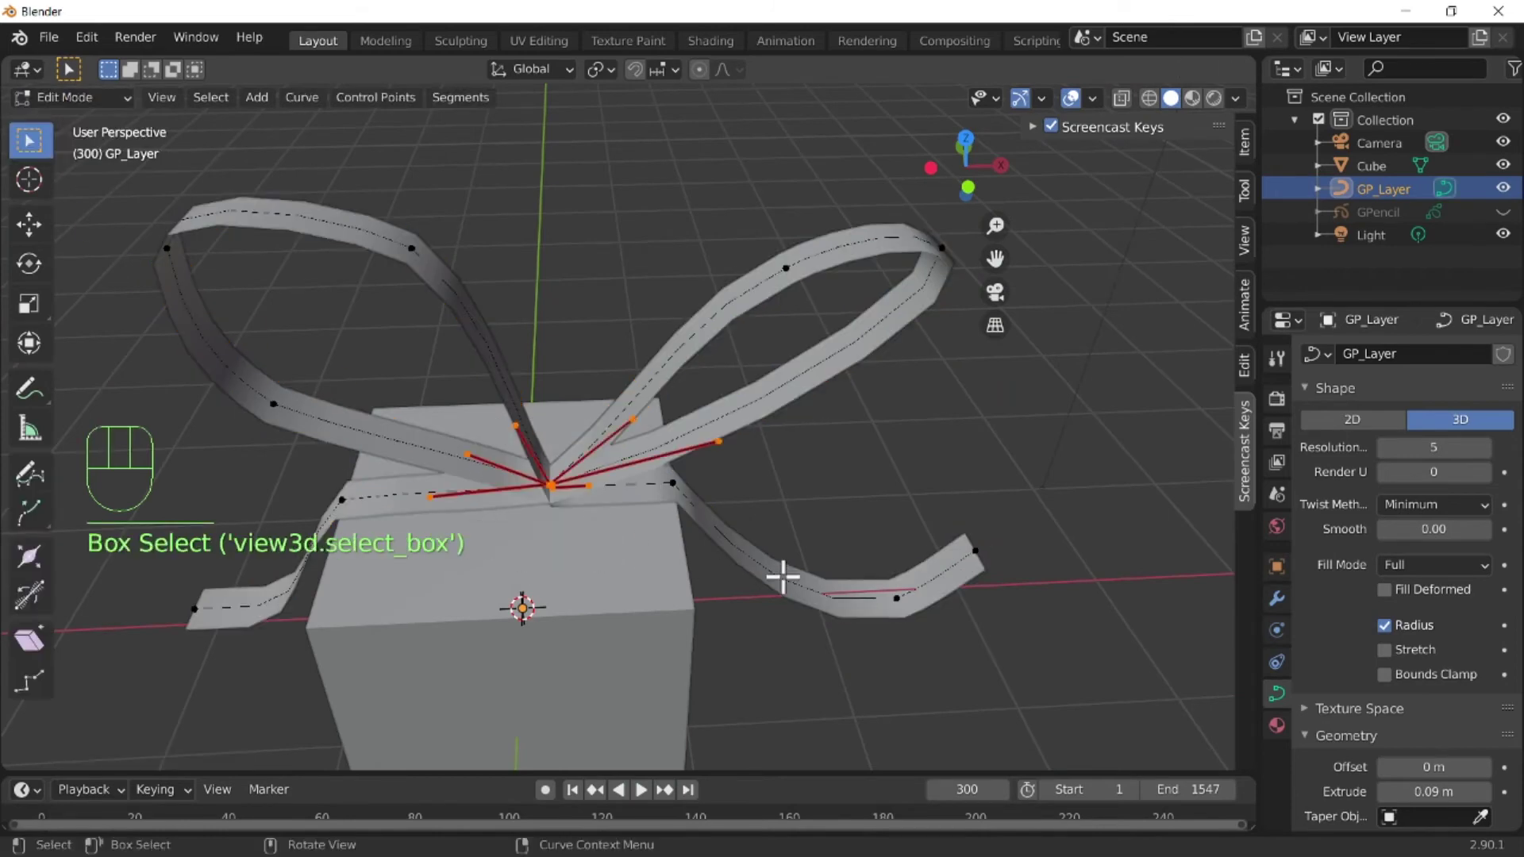
Shrink/fatten the ribbon radius at several curve points with Alt+S, then leave Edit Mode.
{"action": "key", "text": "alt+s"}
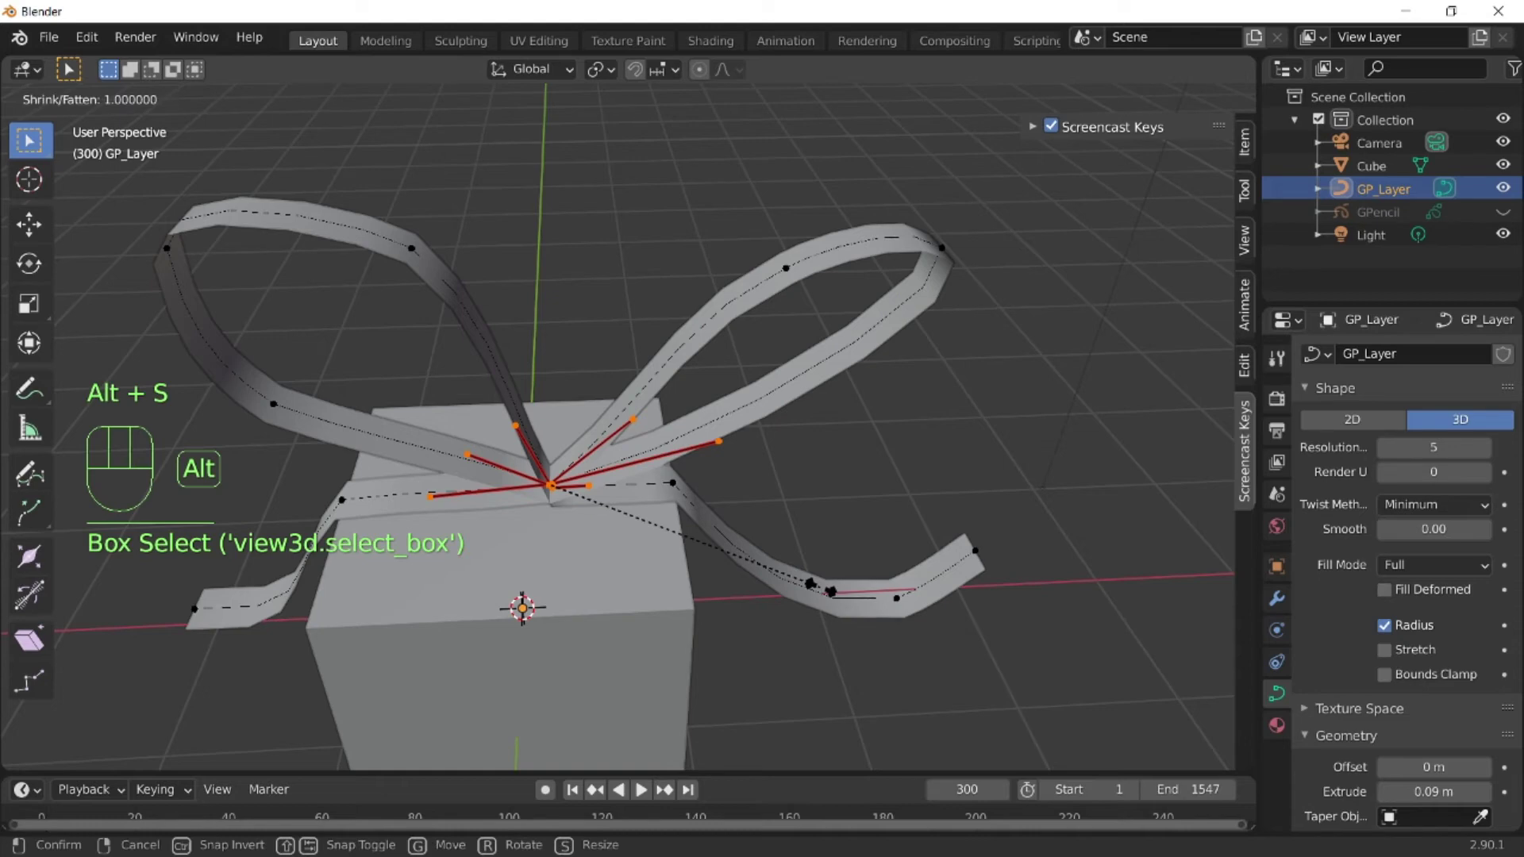
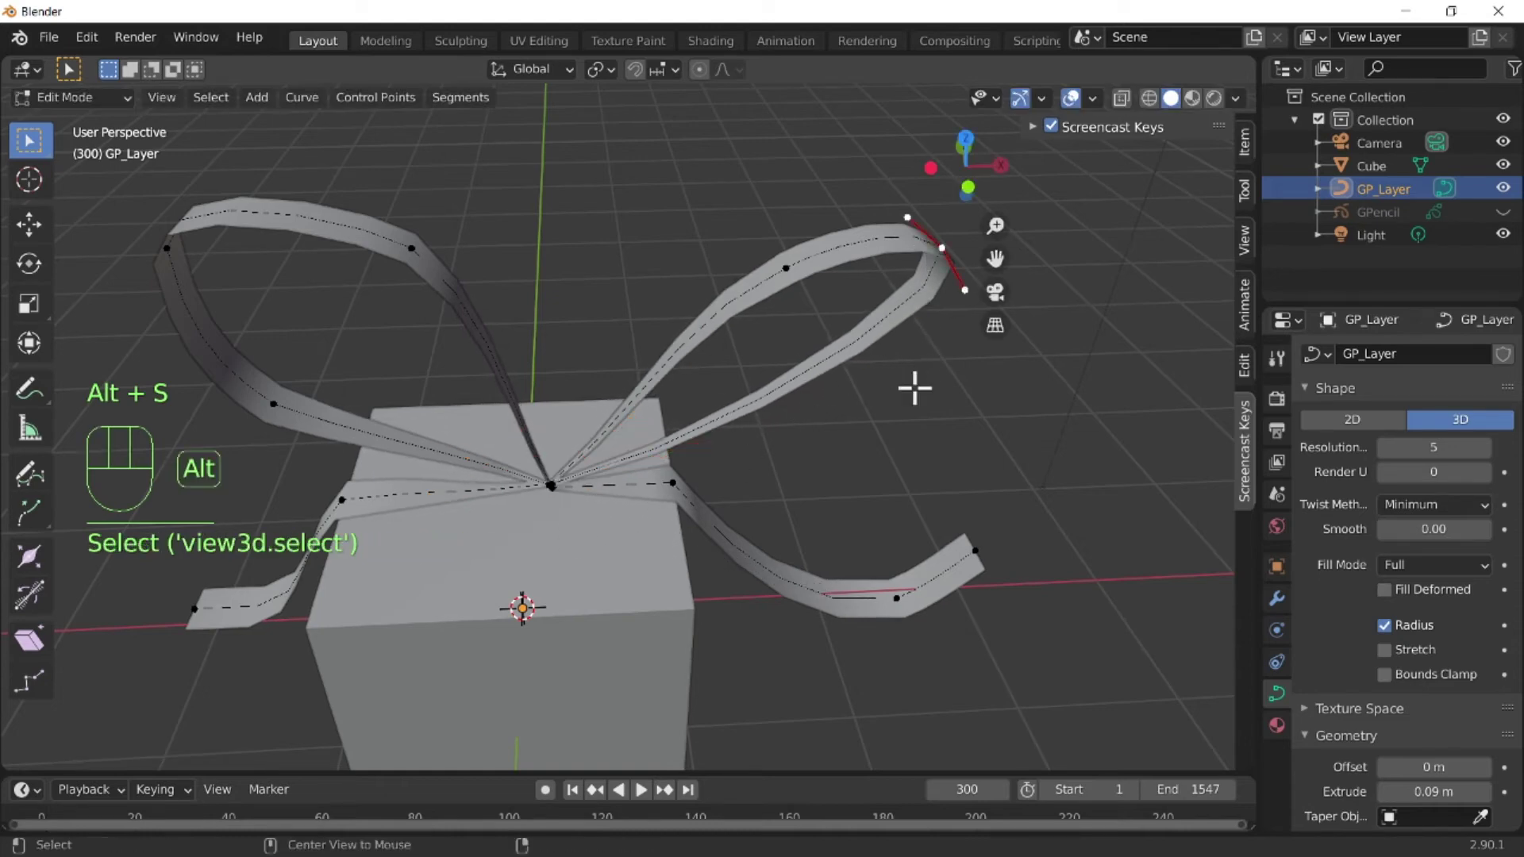
{"action": "key", "text": "alt+s"}
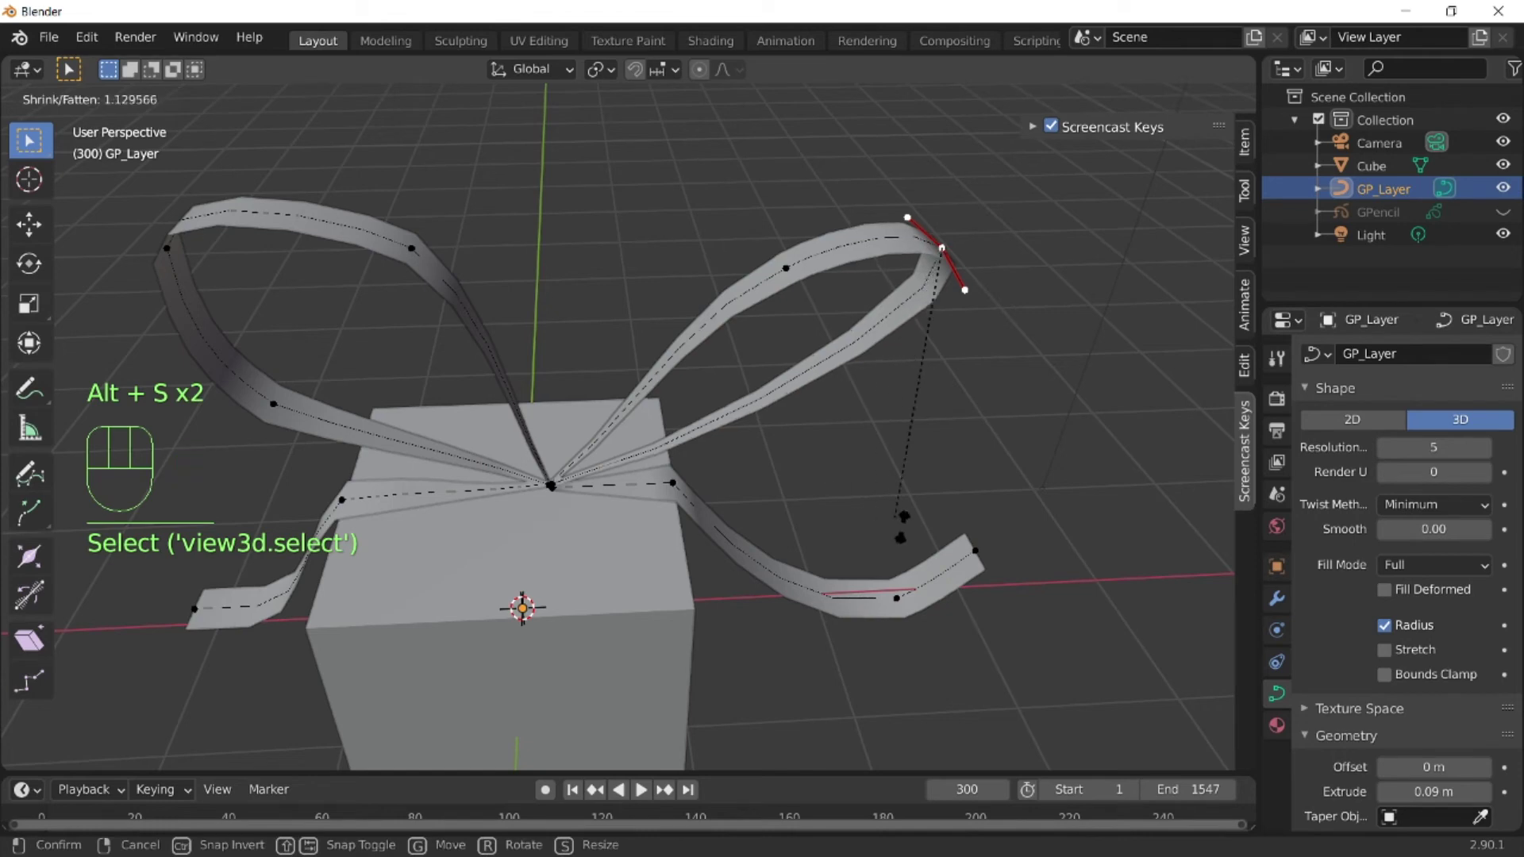
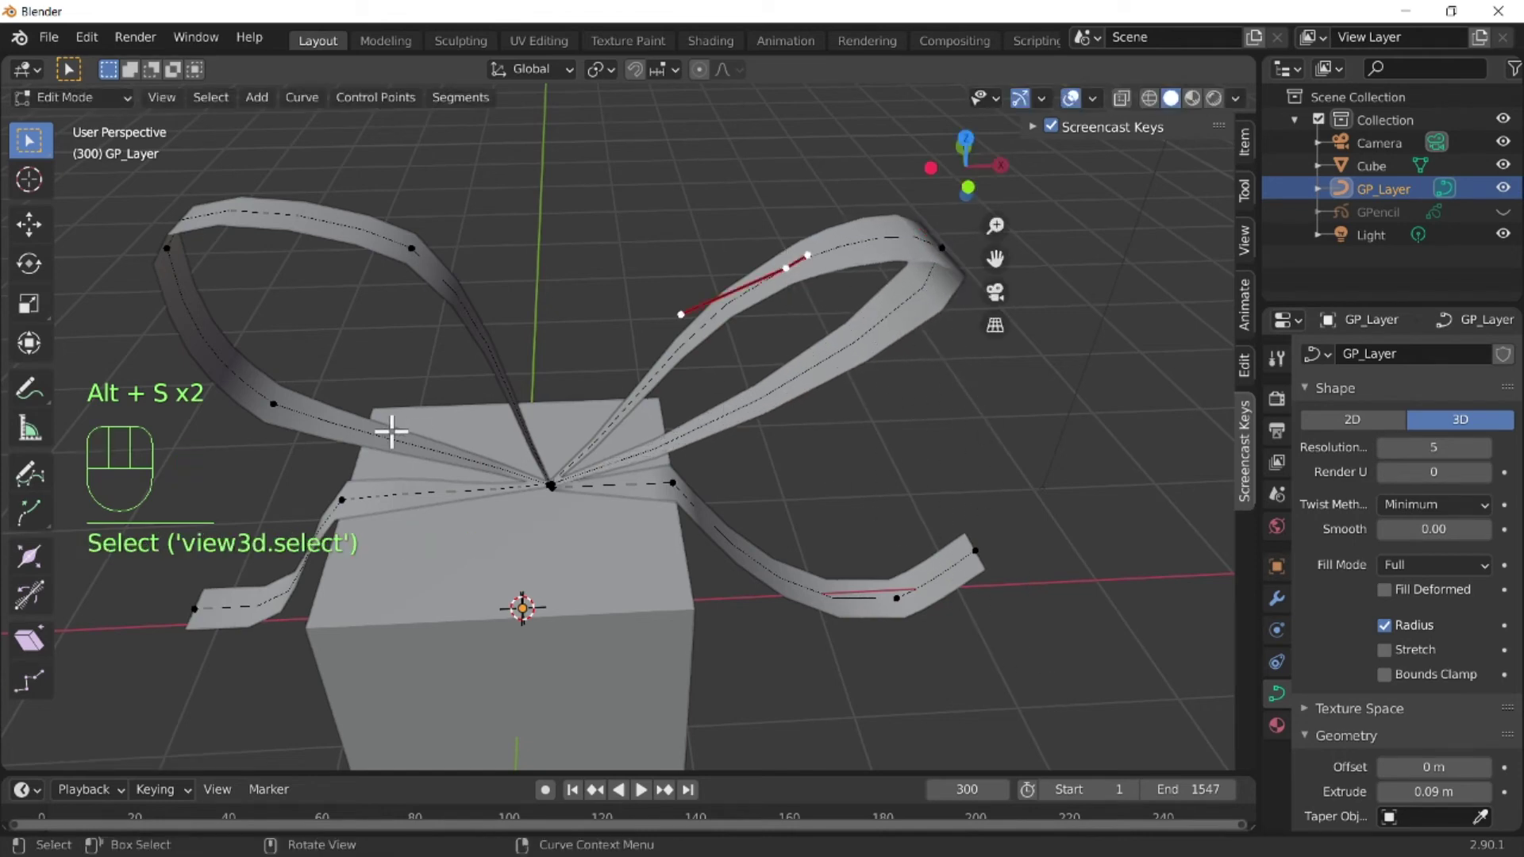
{"action": "key", "text": "alt+s"}
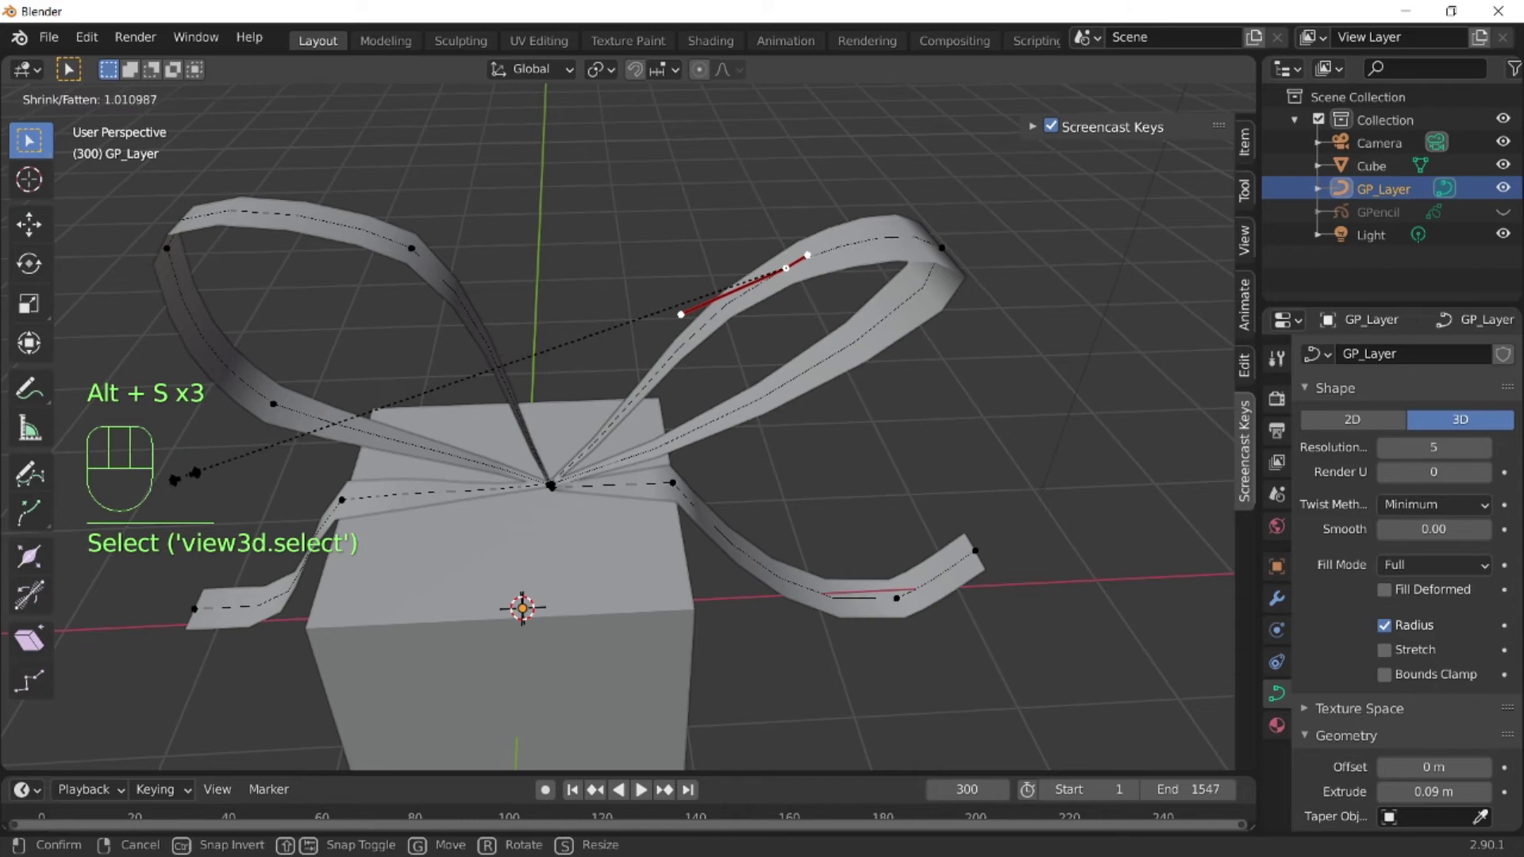
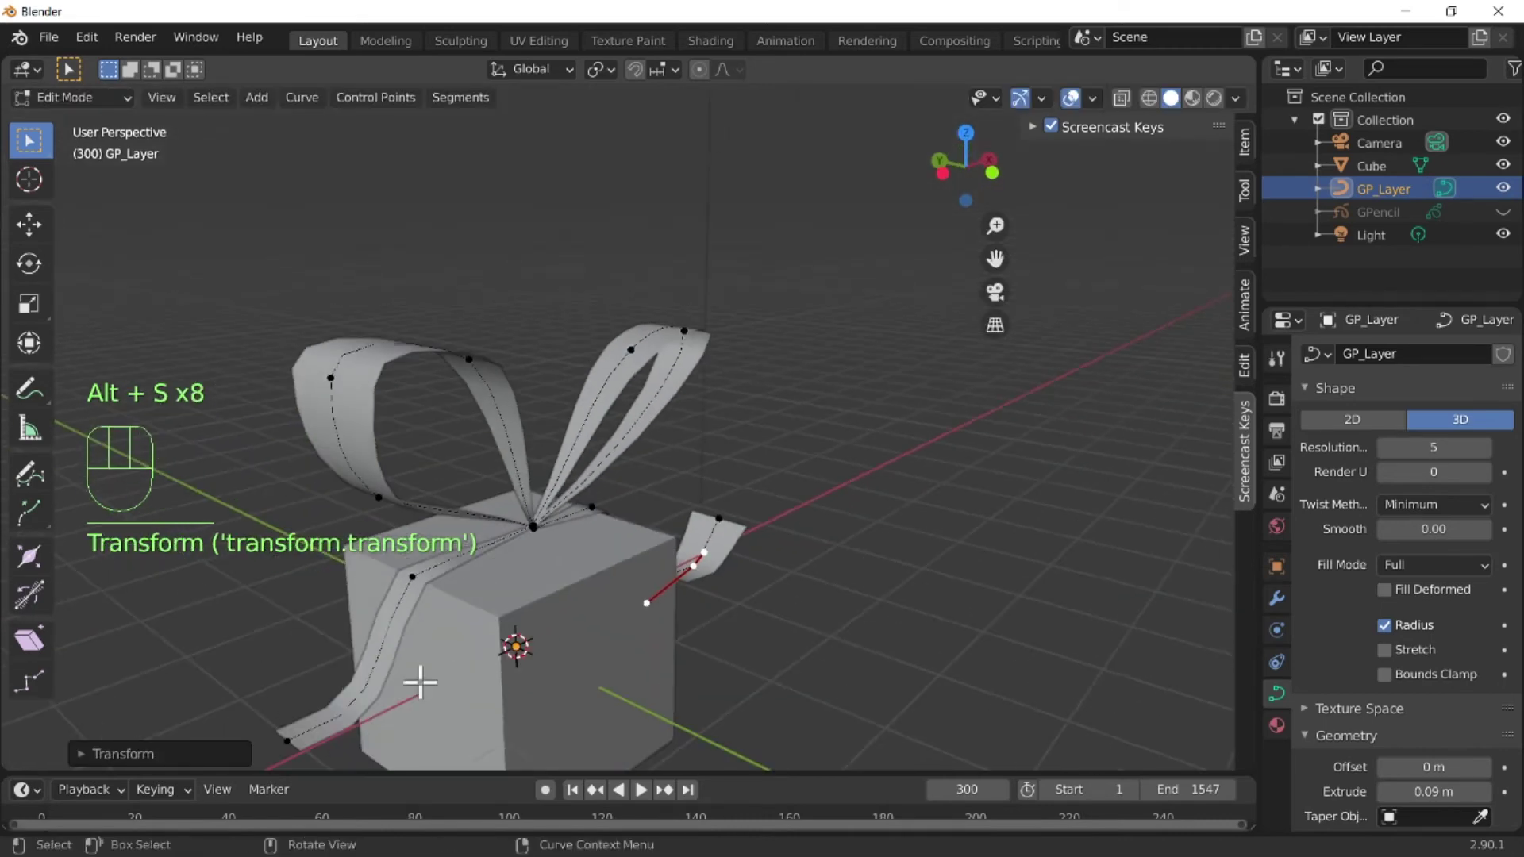
{"action": "key", "text": "Tab"}
Give GP_Layer a gold base colour with metallic 0.78 and roughness 0.28.
{"action": "left_click_drag", "start_coordinate": [611, 575], "coordinate": [529, 593]}
{"action": "left_click_drag", "start_coordinate": [534, 599], "coordinate": [630, 451]}
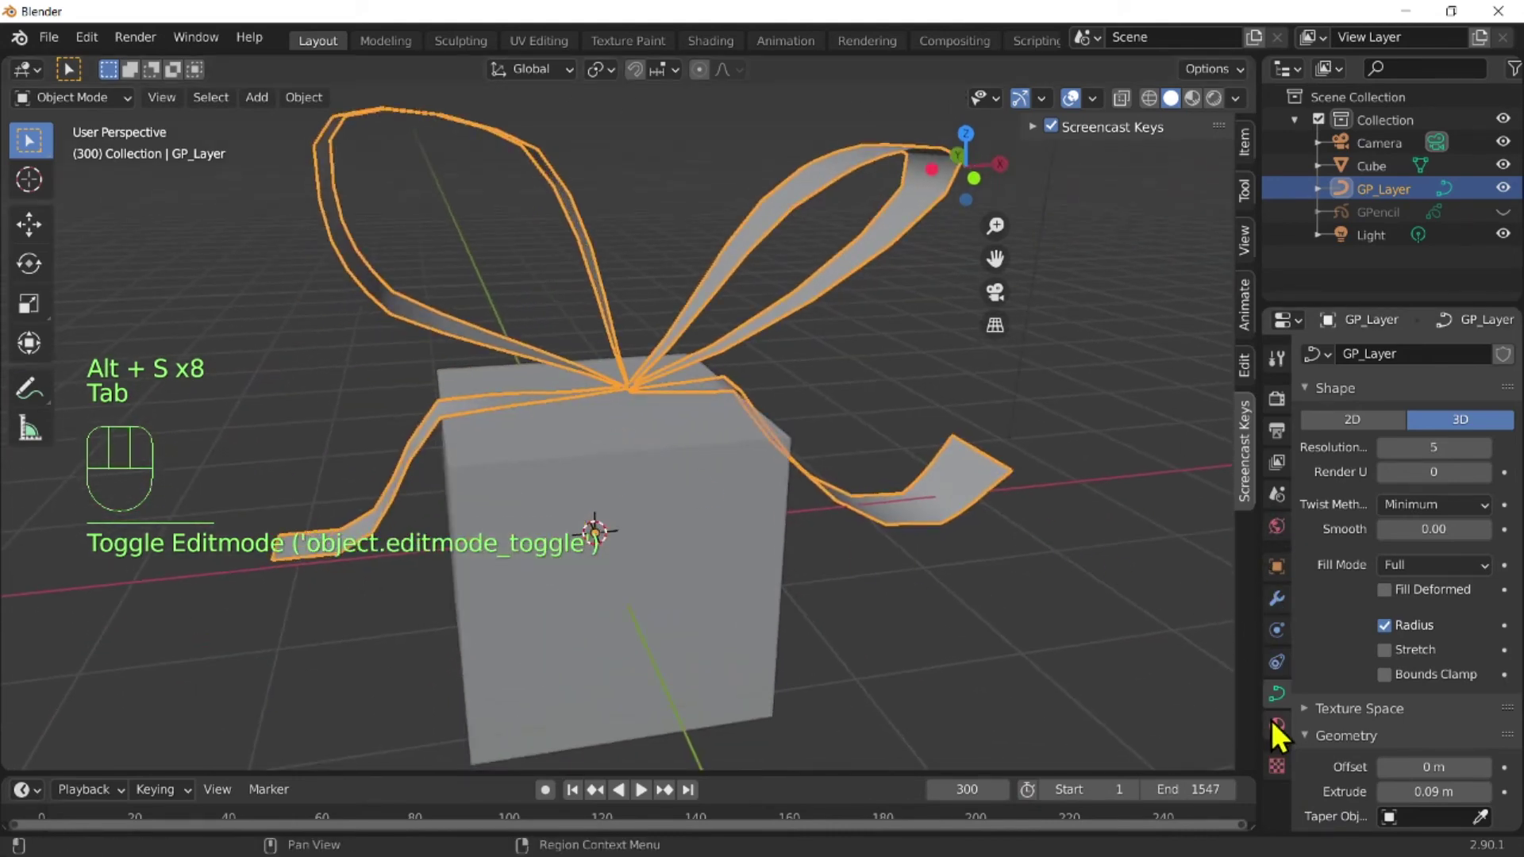
{"action": "left_click", "coordinate": [1426, 457]}
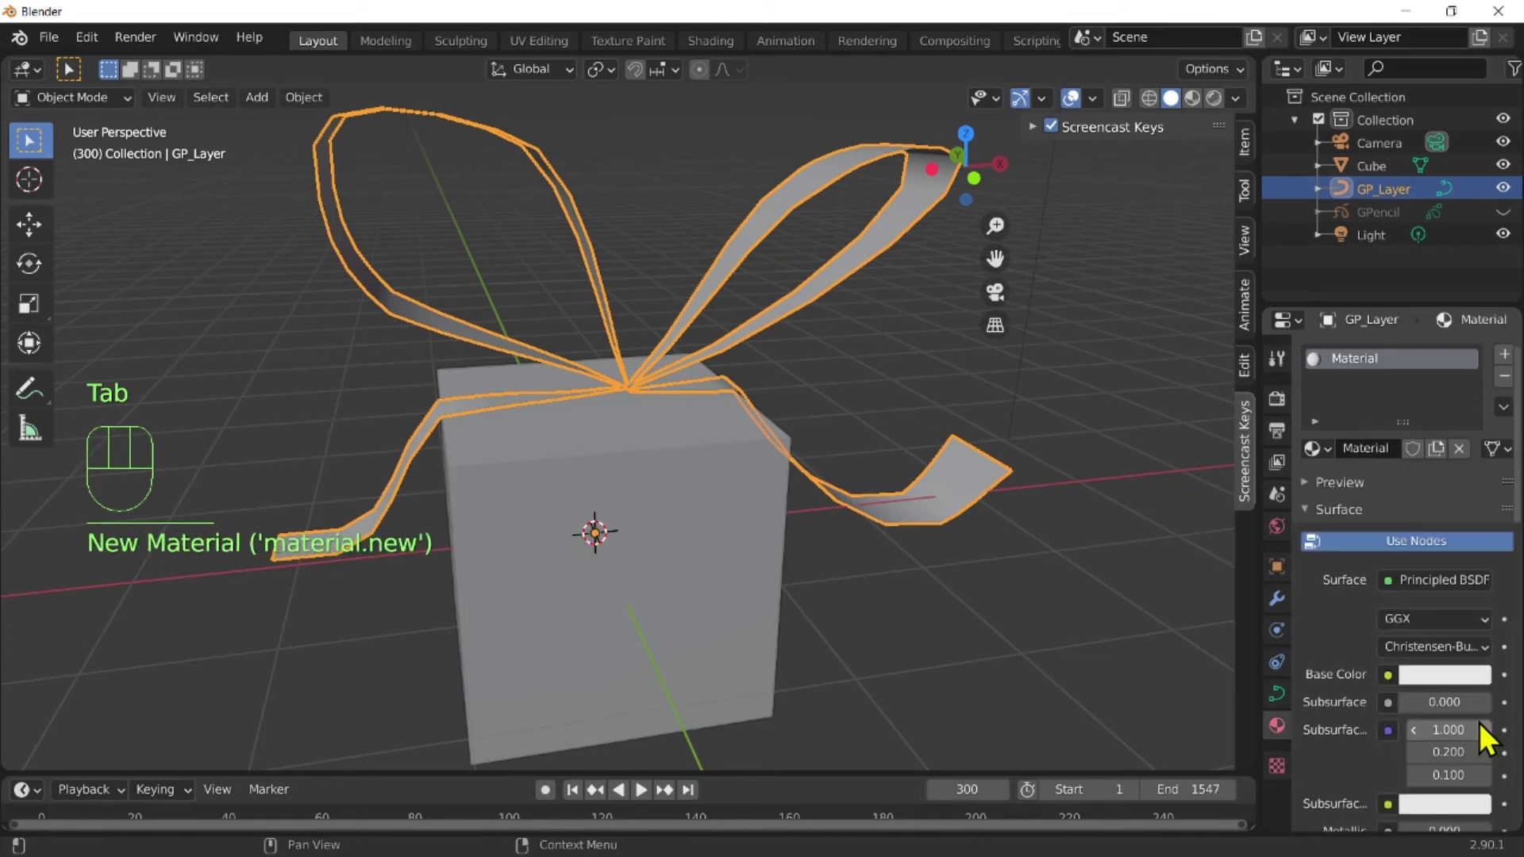
{"action": "left_click", "coordinate": [1456, 679]}
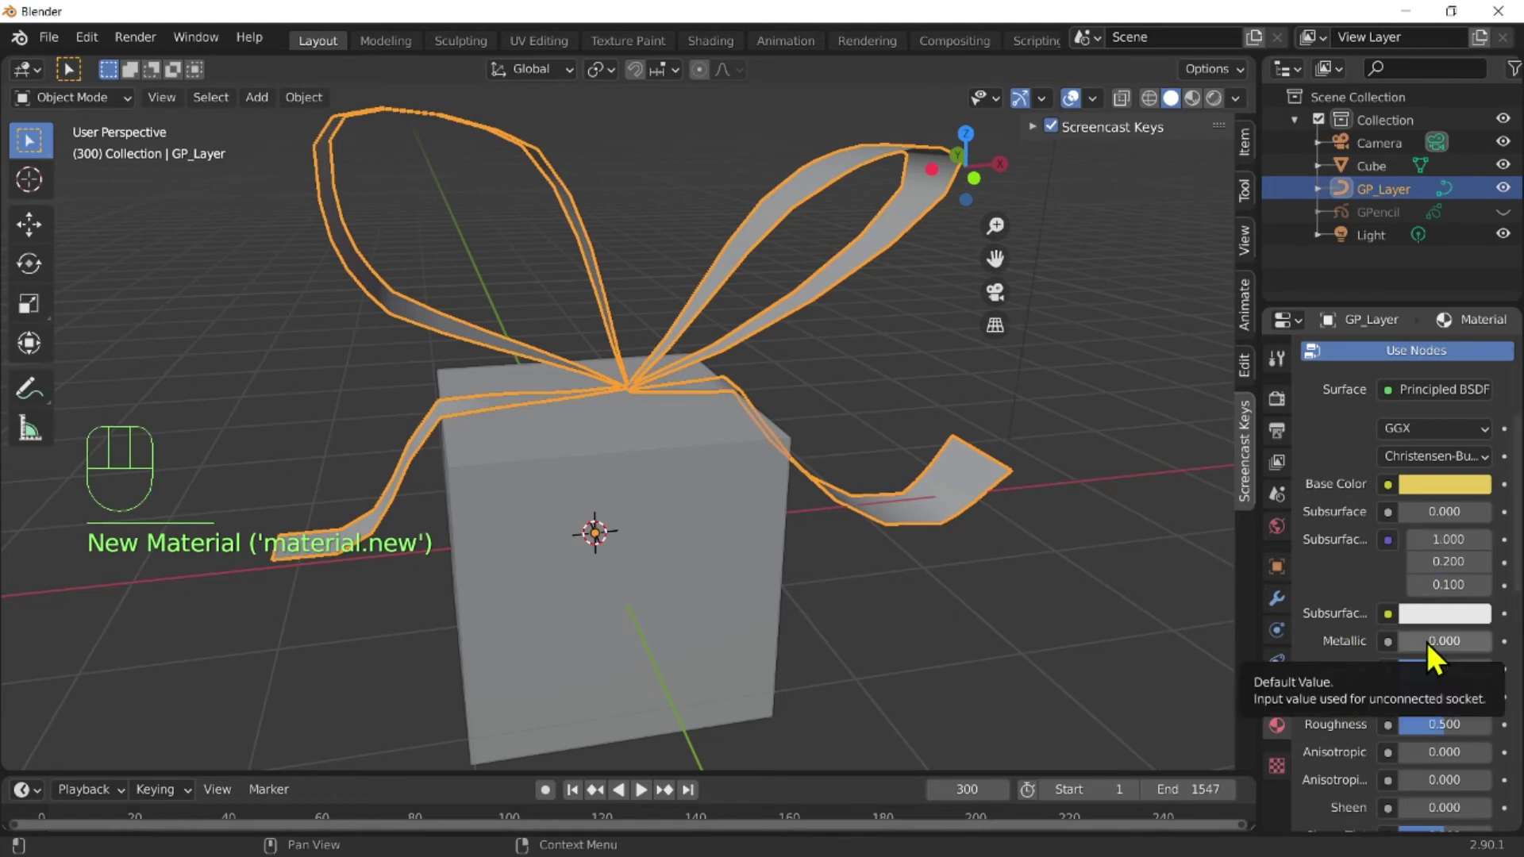
{"action": "key", "text": "4"}
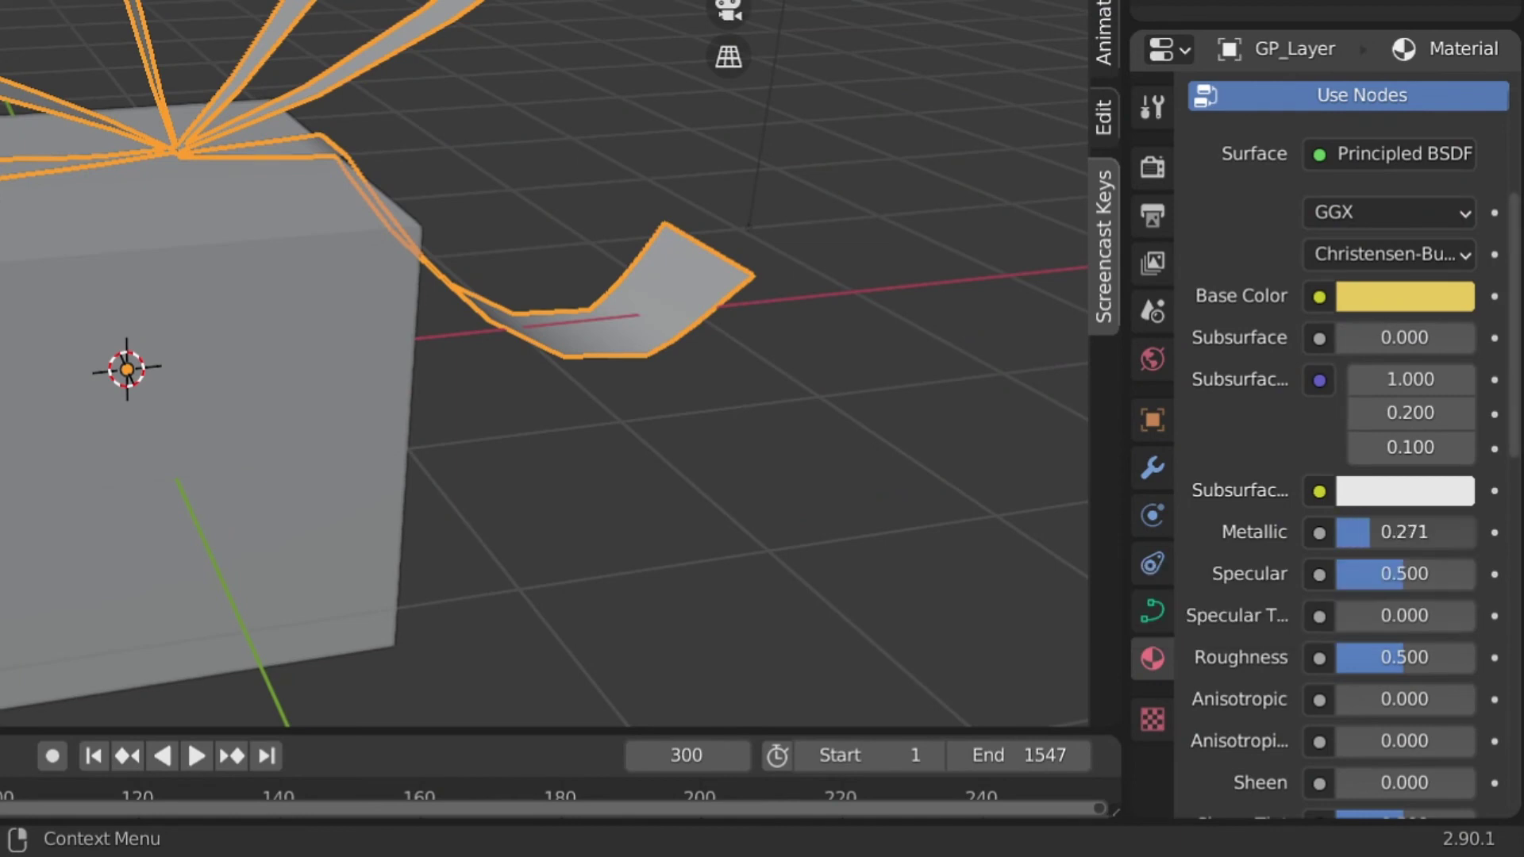
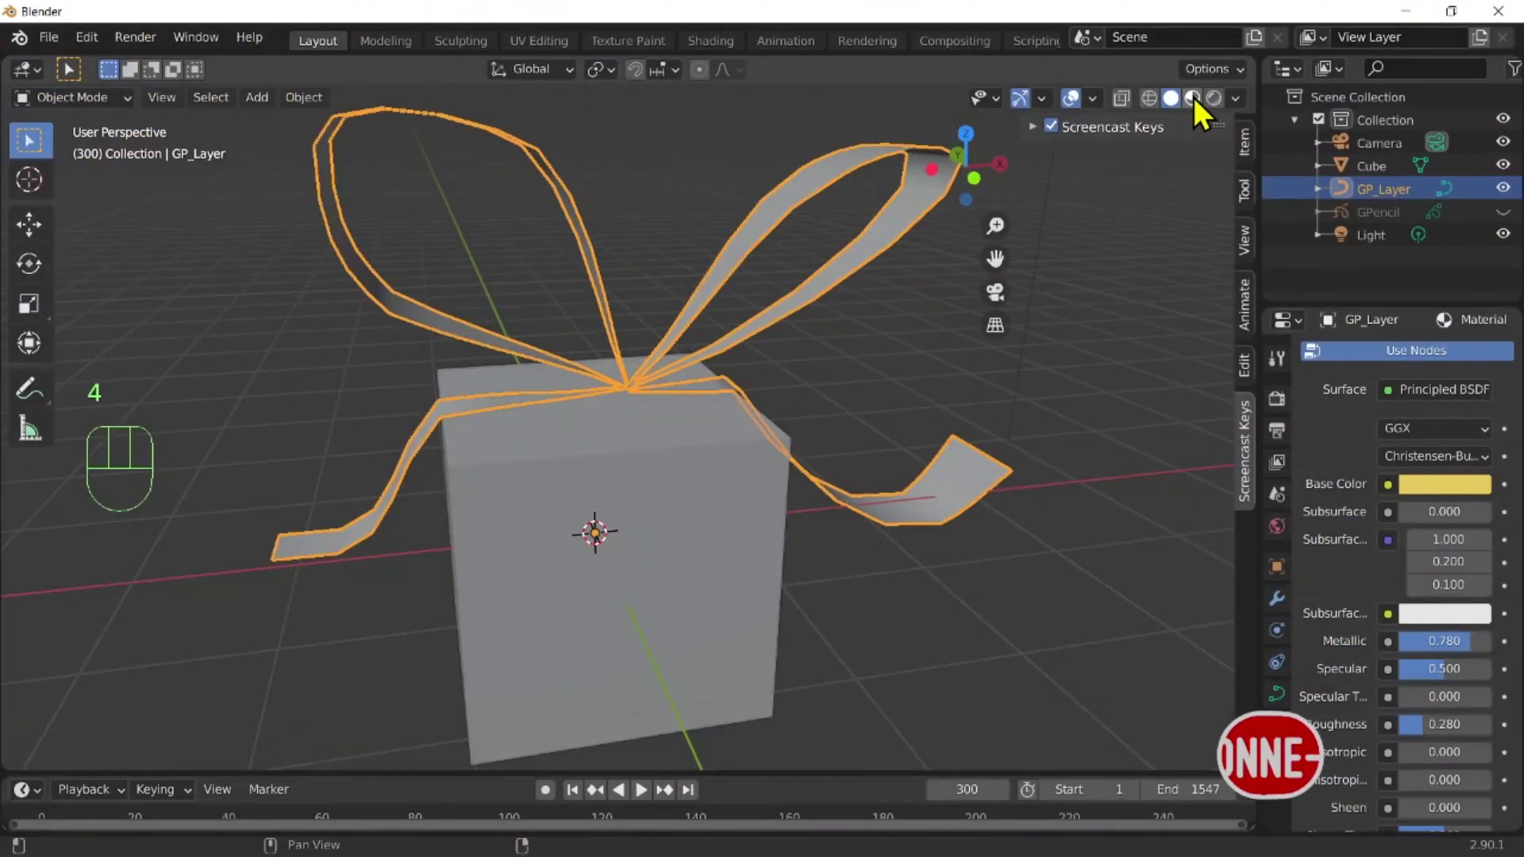
With Material Preview shading on, create a new red material Material.001 for the Cube.
{"action": "left_click", "coordinate": [1207, 107]}
{"action": "left_click_drag", "start_coordinate": [861, 431], "coordinate": [685, 439]}
{"action": "left_click", "coordinate": [687, 446]}
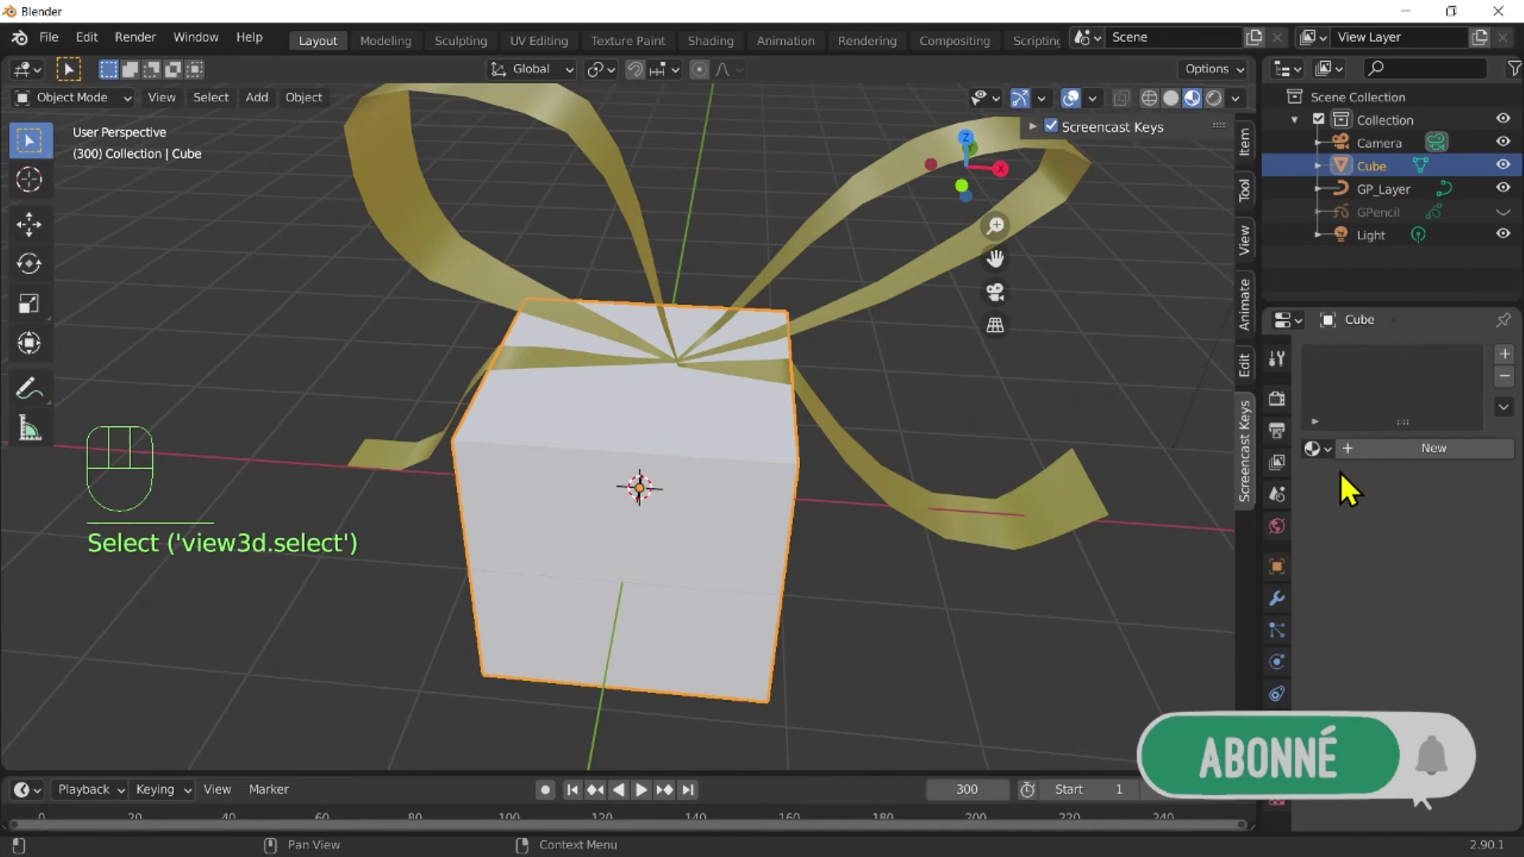
{"action": "left_click", "coordinate": [1427, 454]}
{"action": "left_click", "coordinate": [1439, 682]}
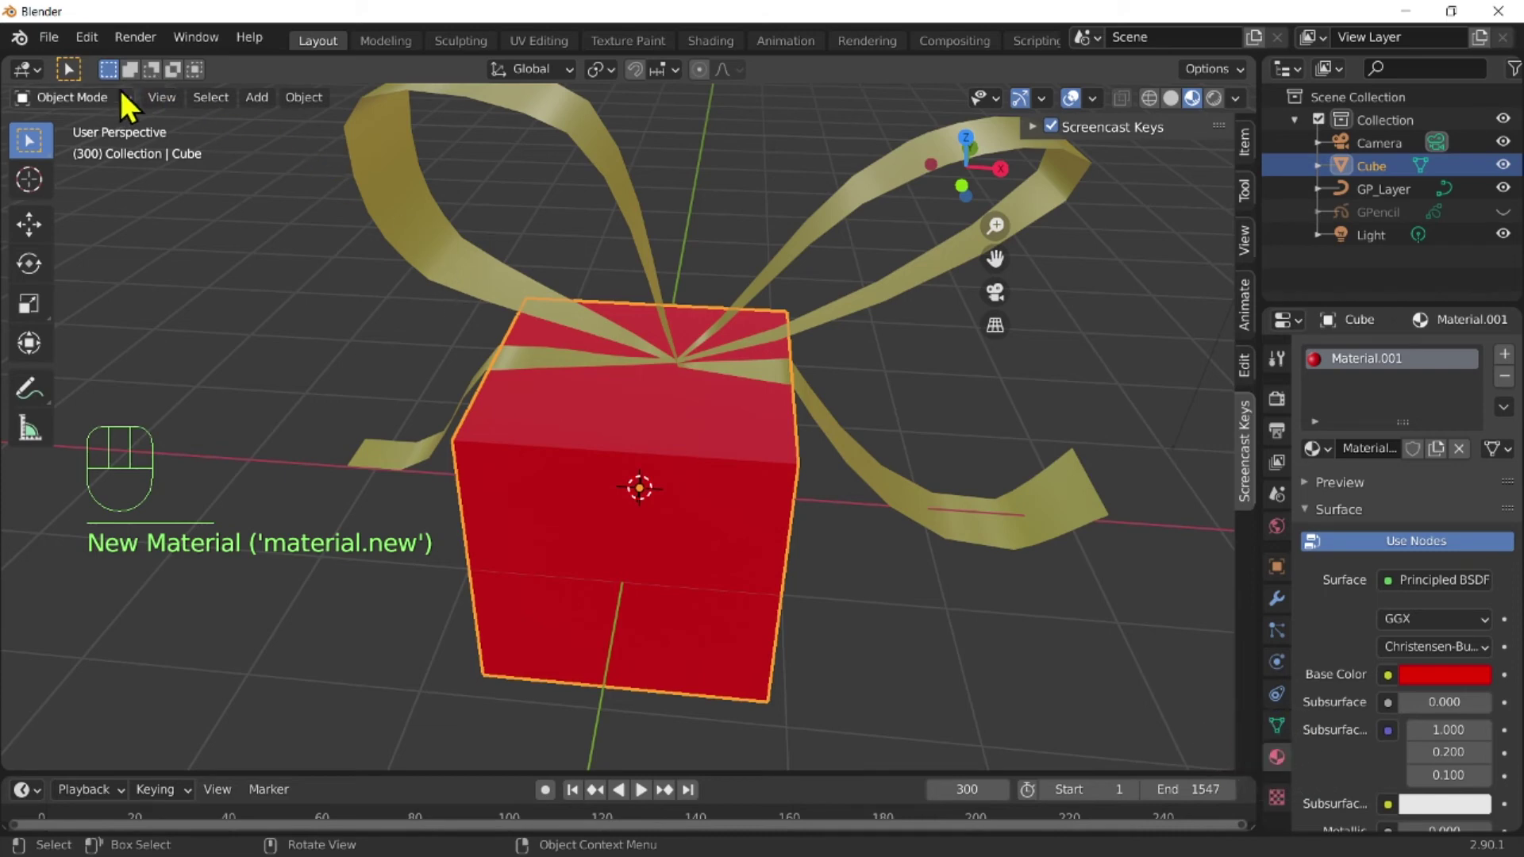
Add a loop cut with 2 cuts and scale the loops closer along Y to form a narrow band.
{"action": "left_click_drag", "start_coordinate": [119, 99], "coordinate": [108, 151]}
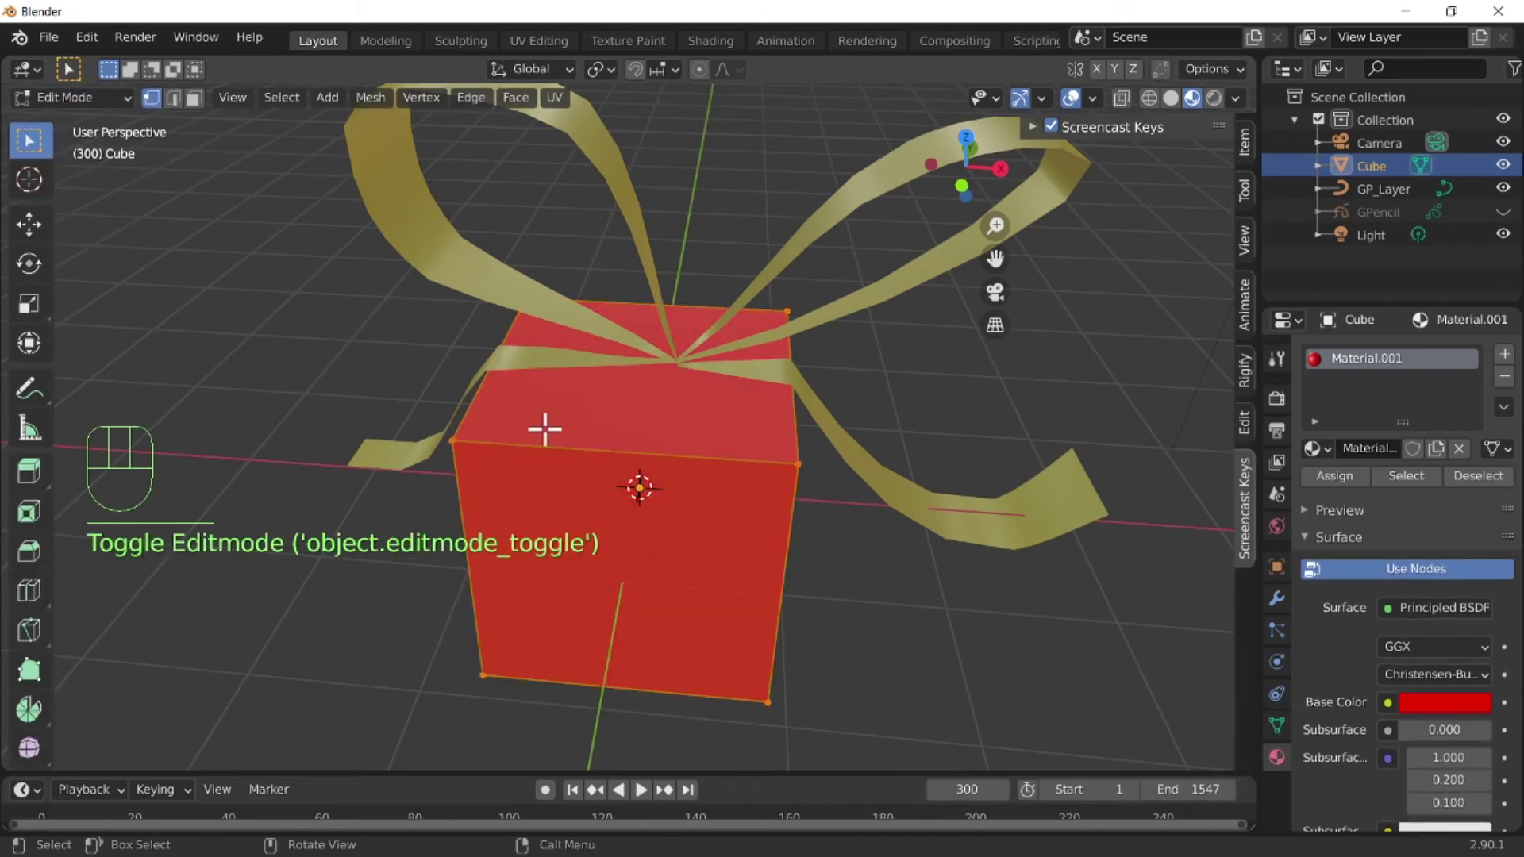
{"action": "key", "text": "ctrl+r"}
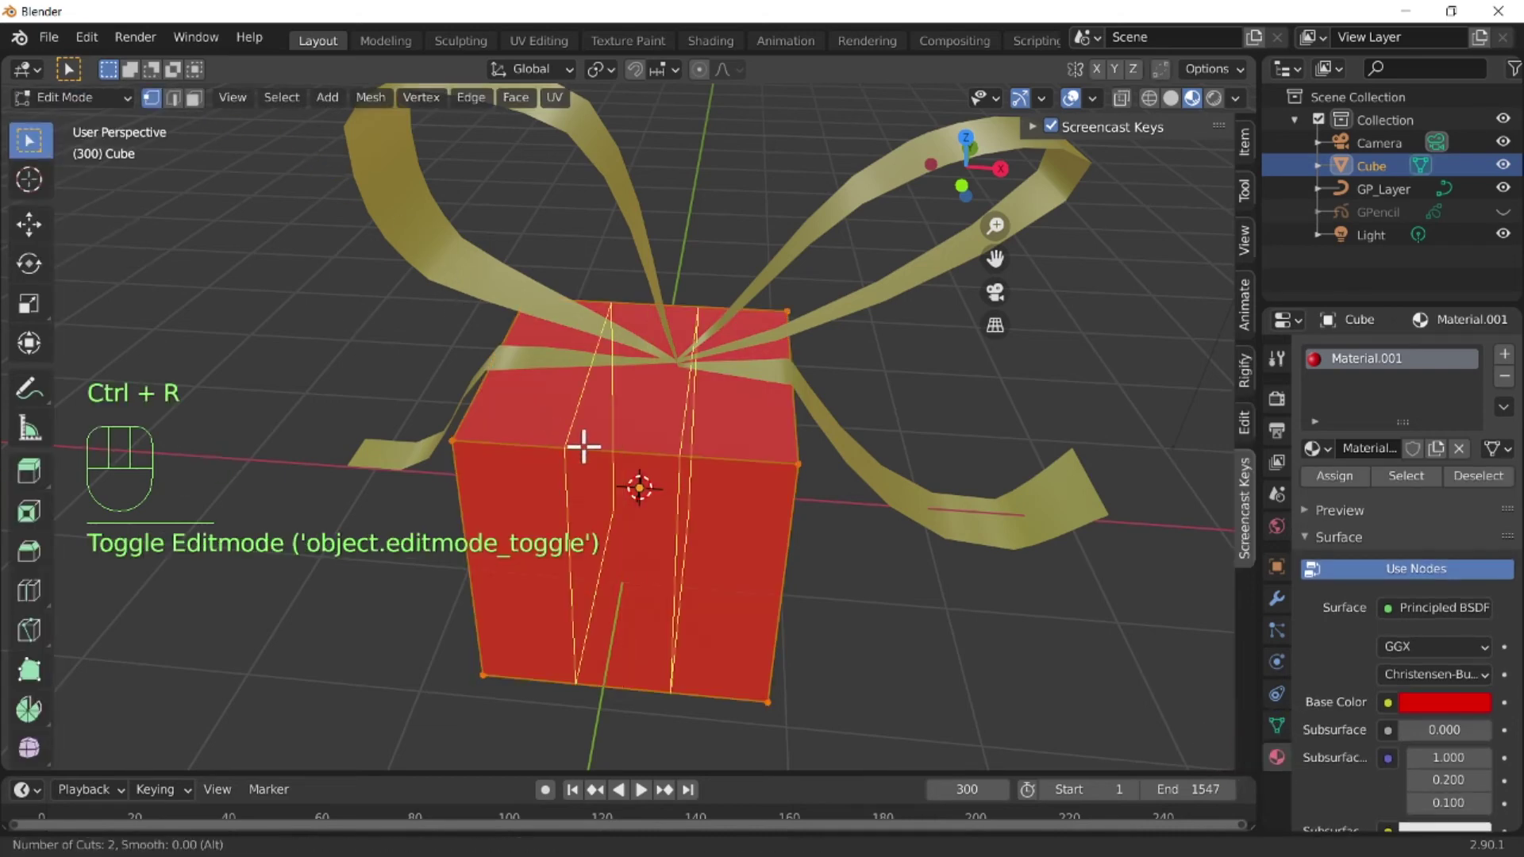
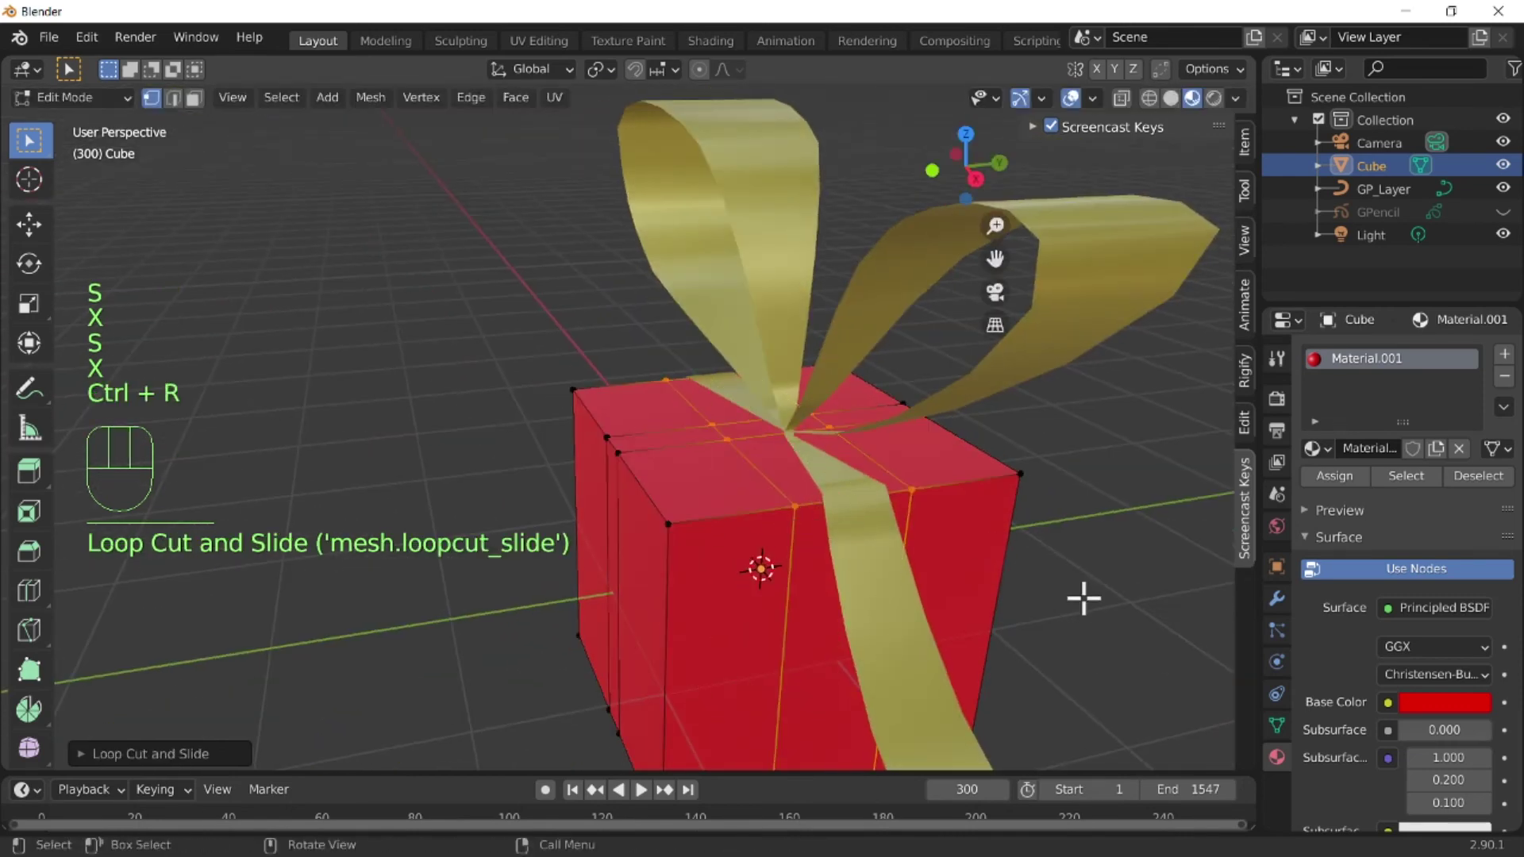
{"action": "key", "text": "s"}
{"action": "key", "text": "y"}
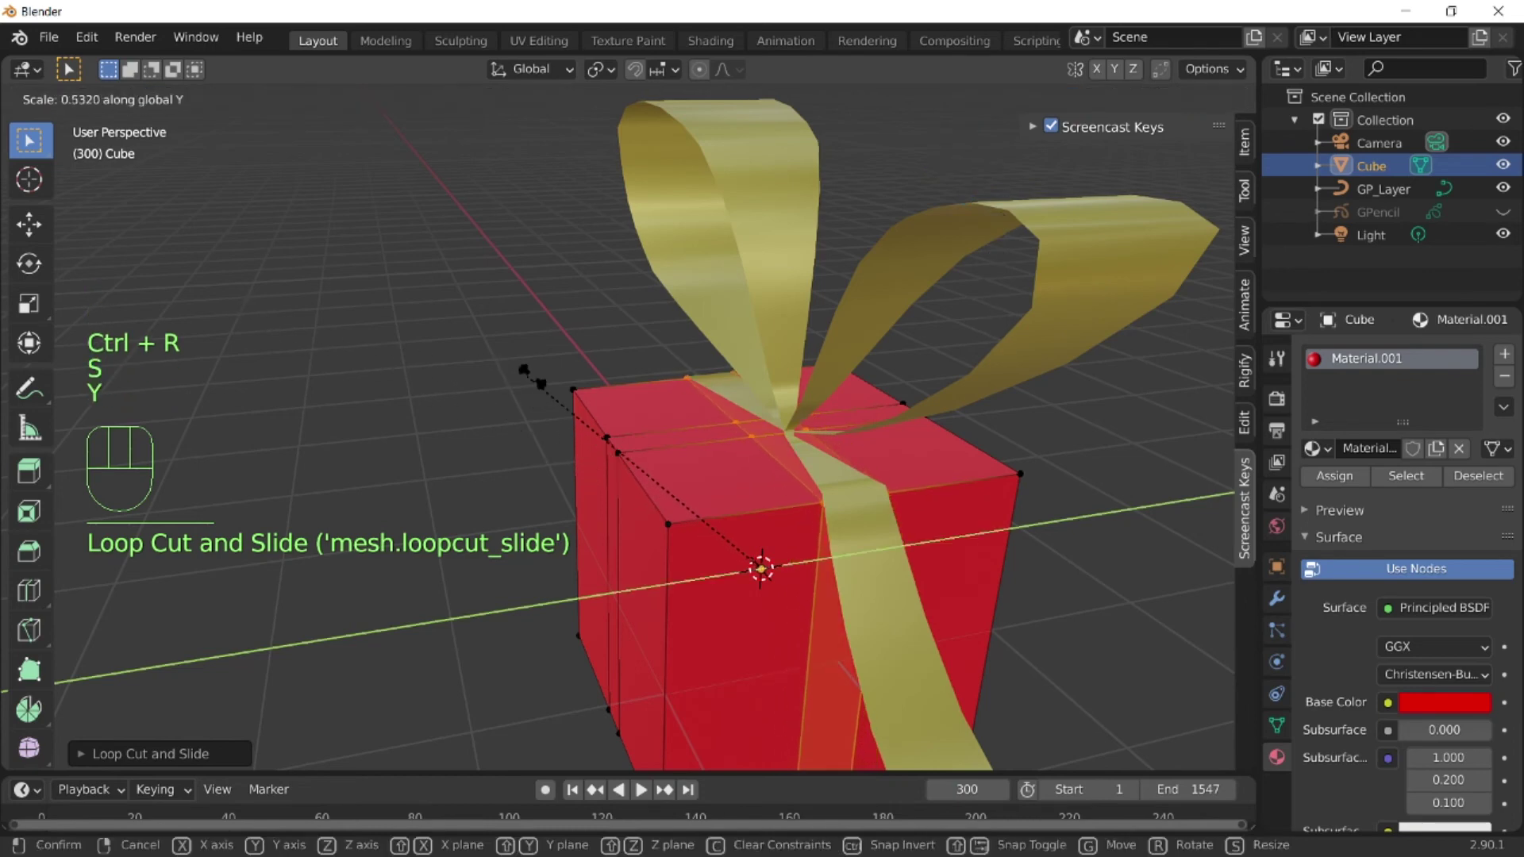
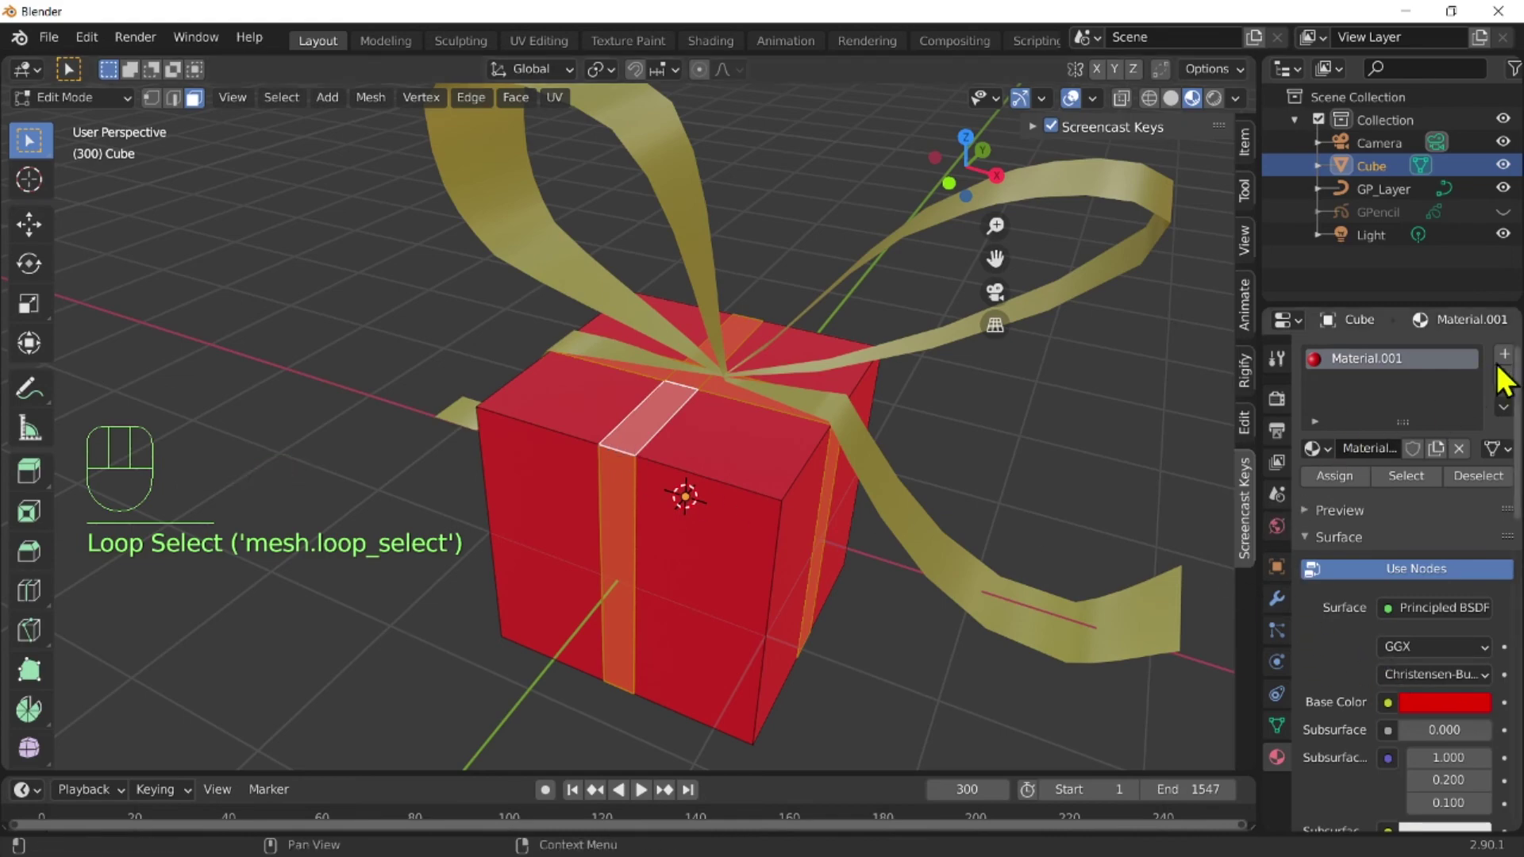
Assign the gold Material to the band faces and return to Object Mode to view the striped box.
{"action": "key", "text": "4"}
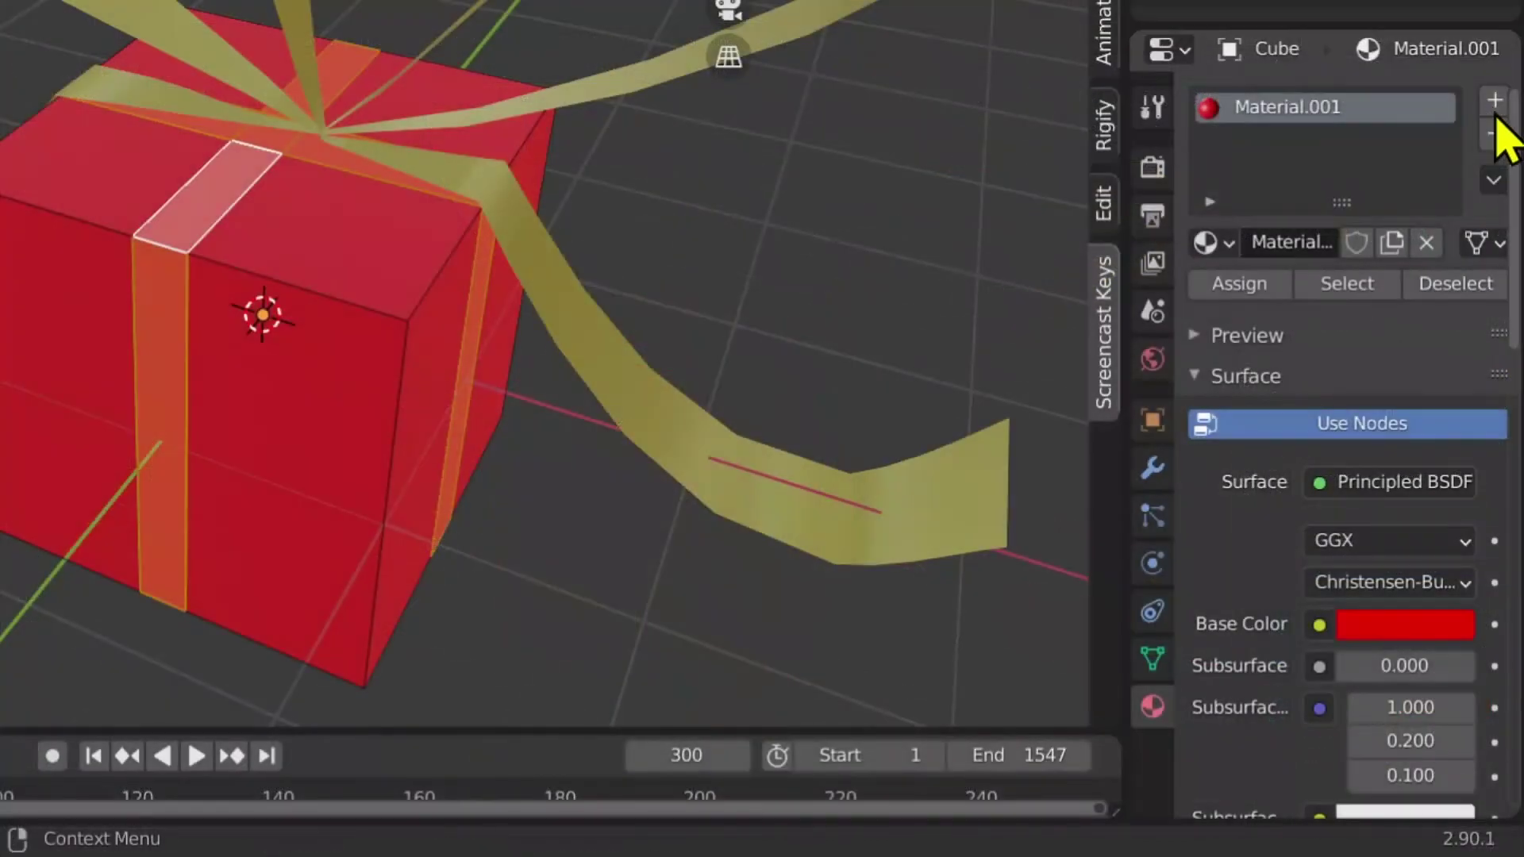
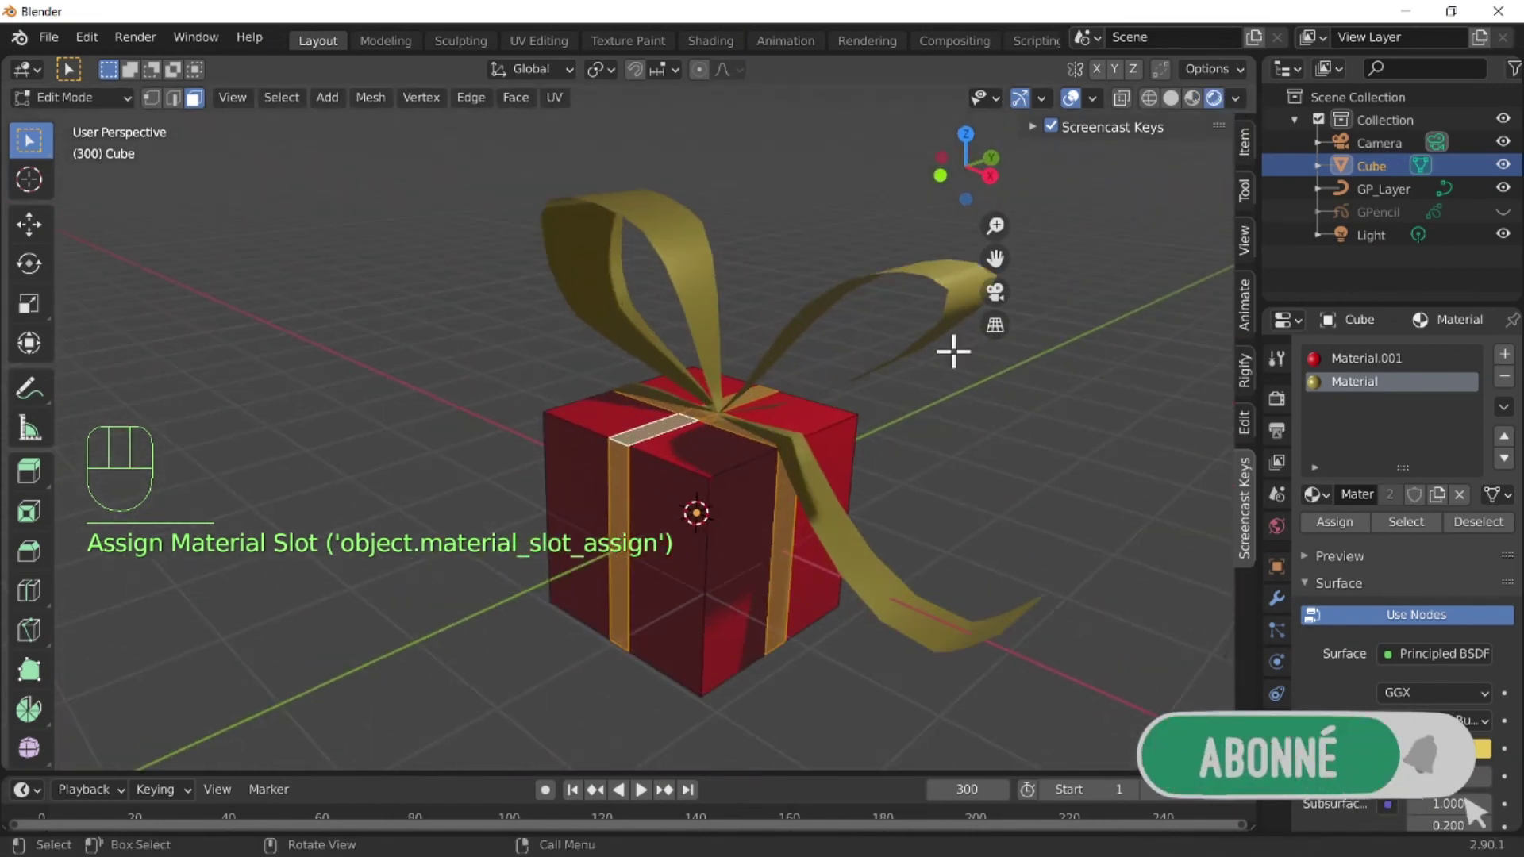
{"action": "key", "text": "Tab"}
{"action": "left_click", "coordinate": [1086, 111]}
{"action": "left_click_drag", "start_coordinate": [715, 573], "coordinate": [819, 596]}
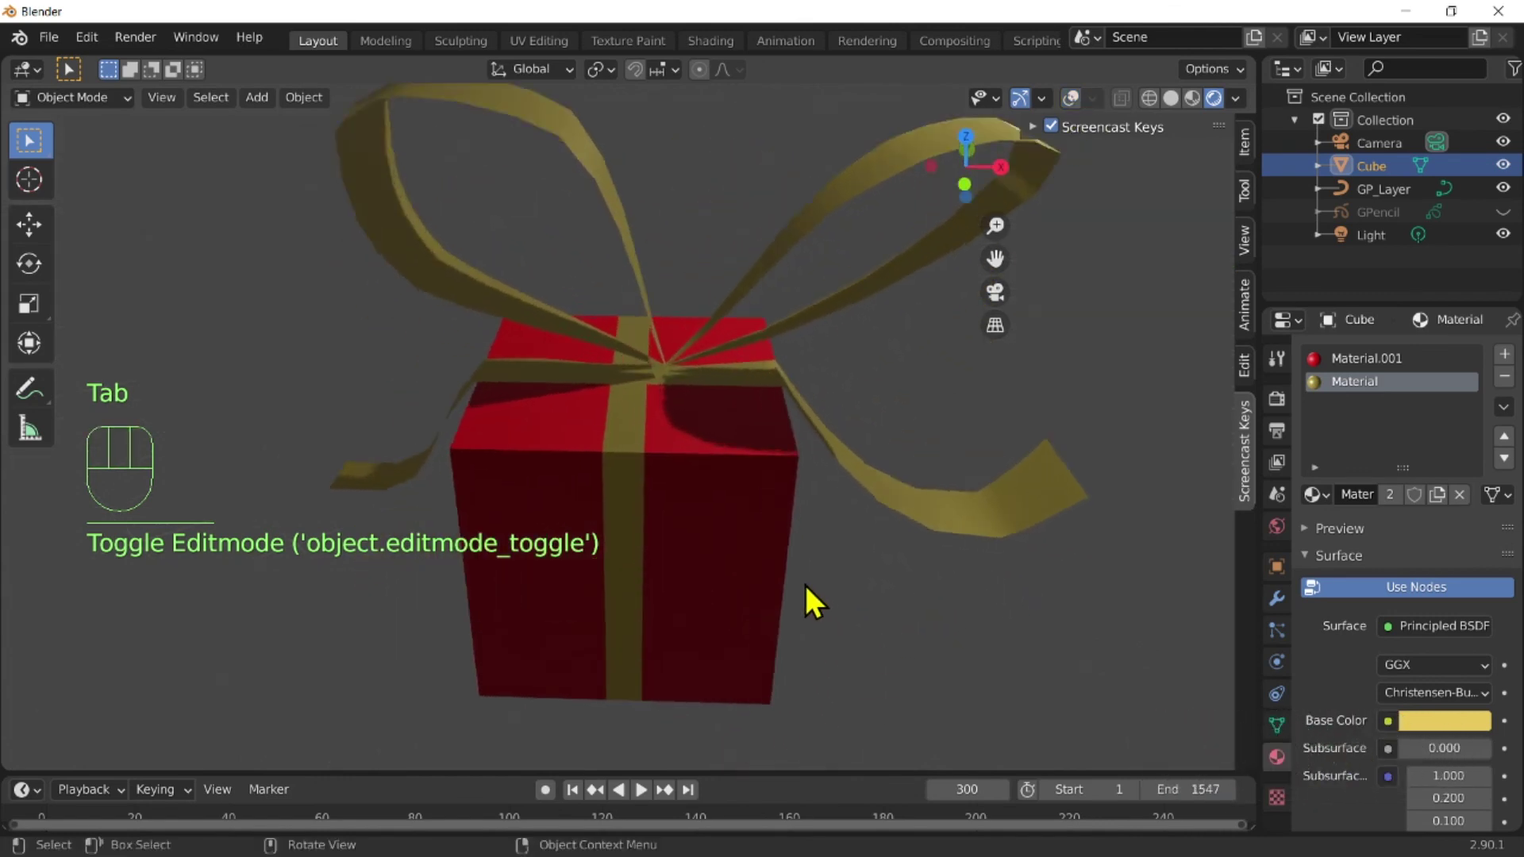
Move the GP_Layer ribbon bow about -0.04 m along global X to align with the gold band.
{"action": "left_click", "coordinate": [734, 302]}
{"action": "key", "text": "g"}
{"action": "key", "text": "y"}
{"action": "key", "text": "x"}
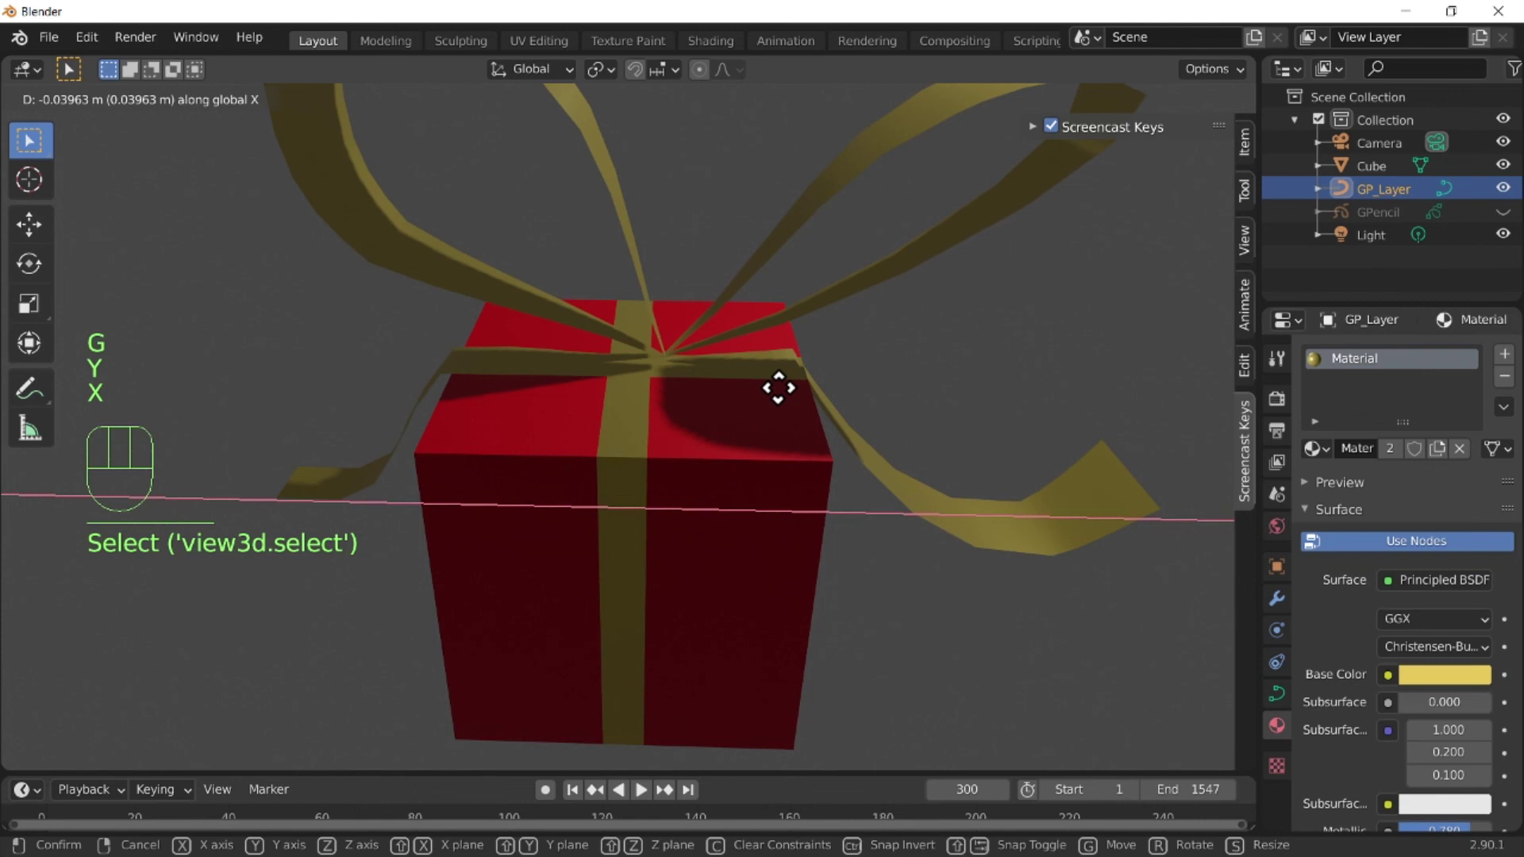
{"action": "left_click", "coordinate": [794, 401]}
{"action": "left_click_drag", "start_coordinate": [618, 608], "coordinate": [634, 632]}
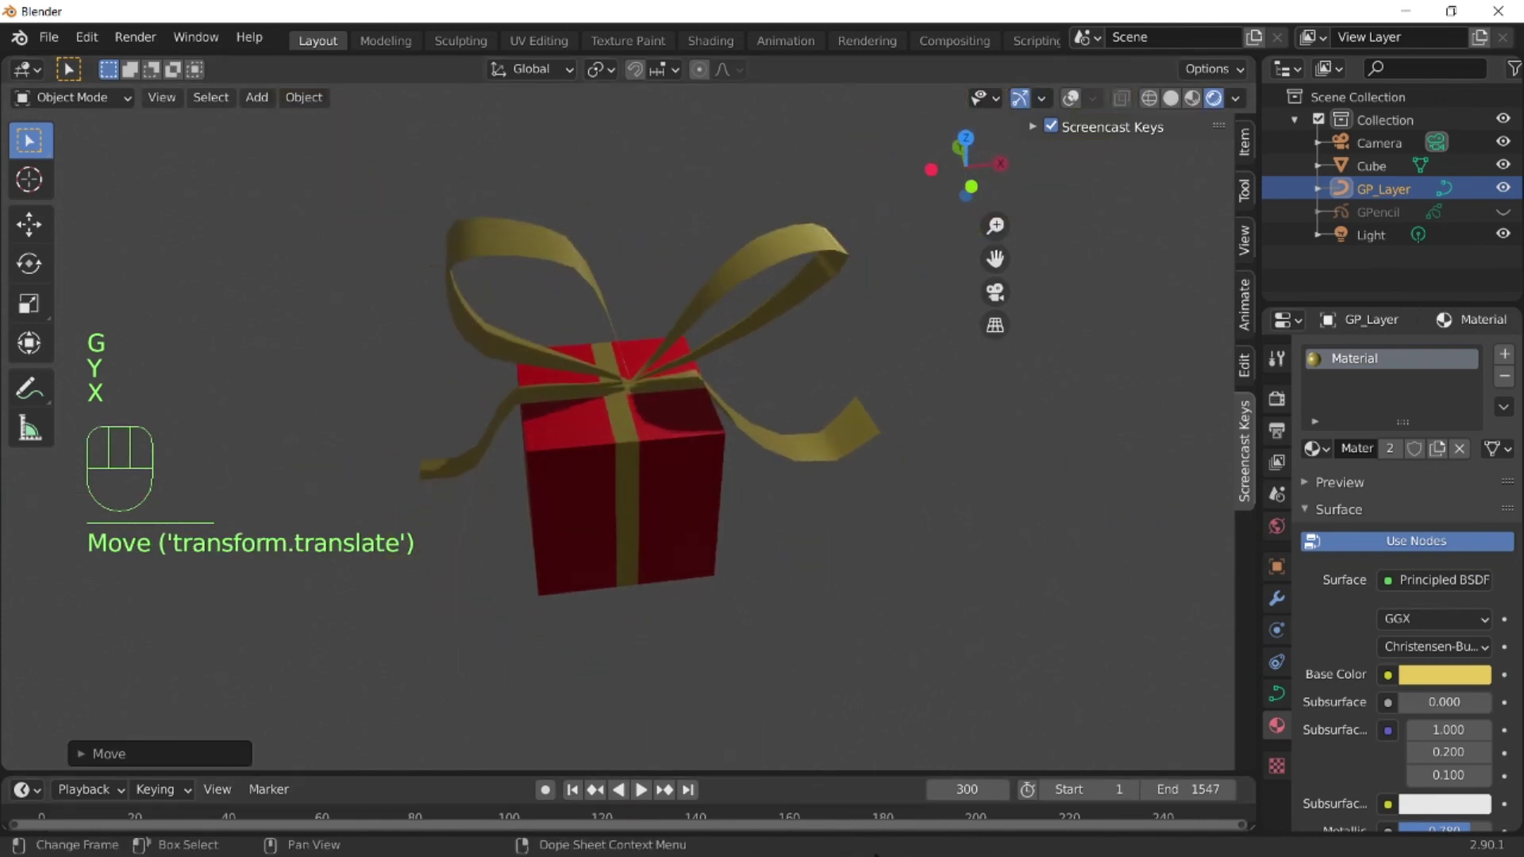